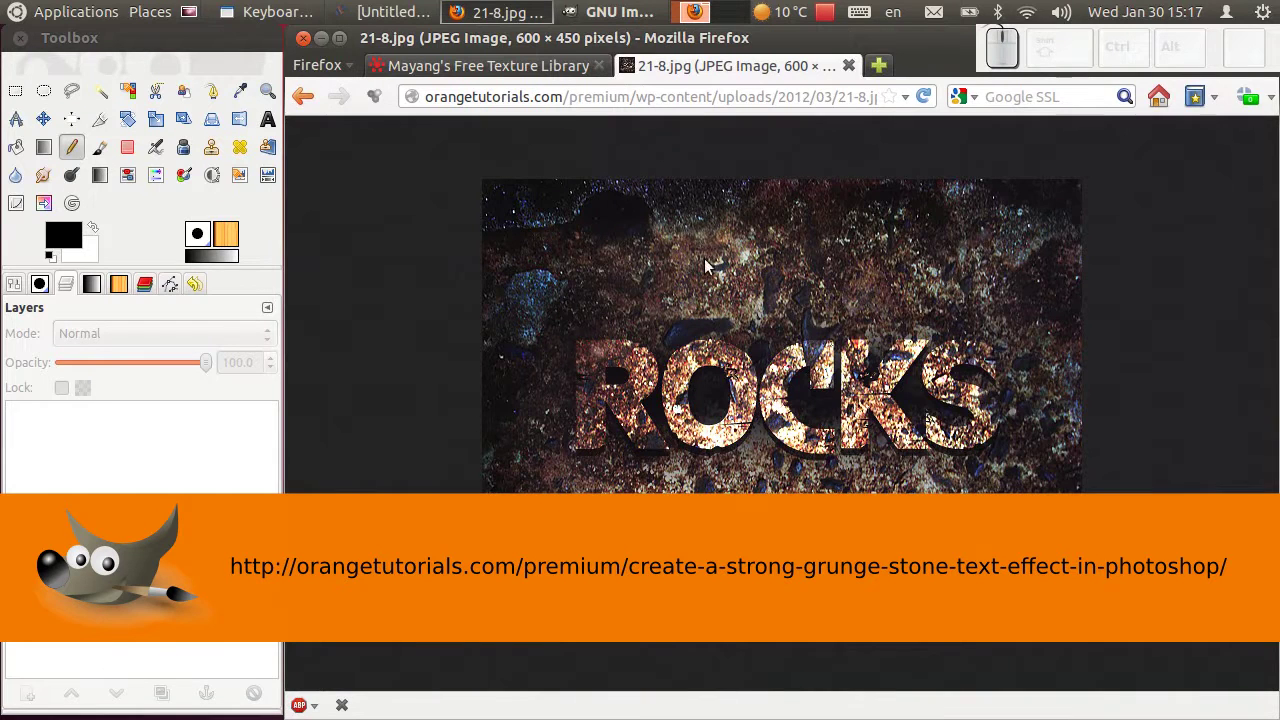
Return from the full-size ROCKS image to the grunge stone text tutorial page.
{"action": "left_click_drag", "start_coordinate": [310, 93], "coordinate": [760, 411]}
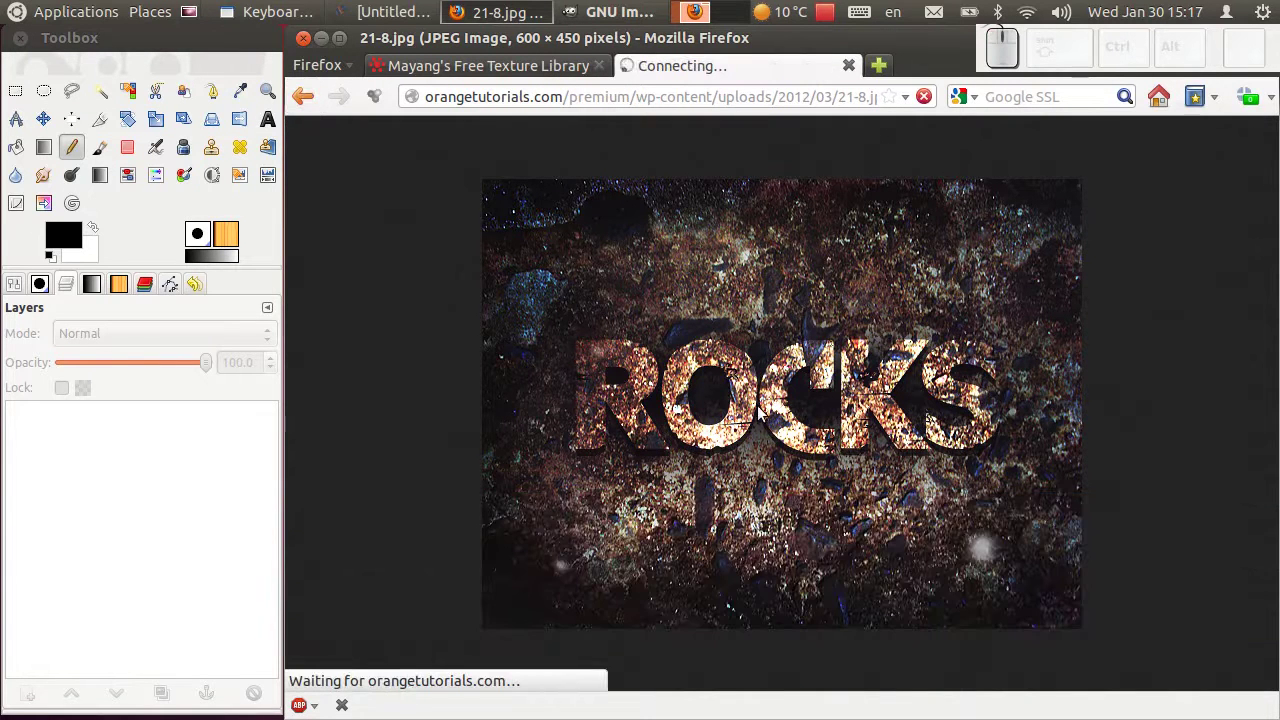
{"action": "left_click", "coordinate": [750, 392]}
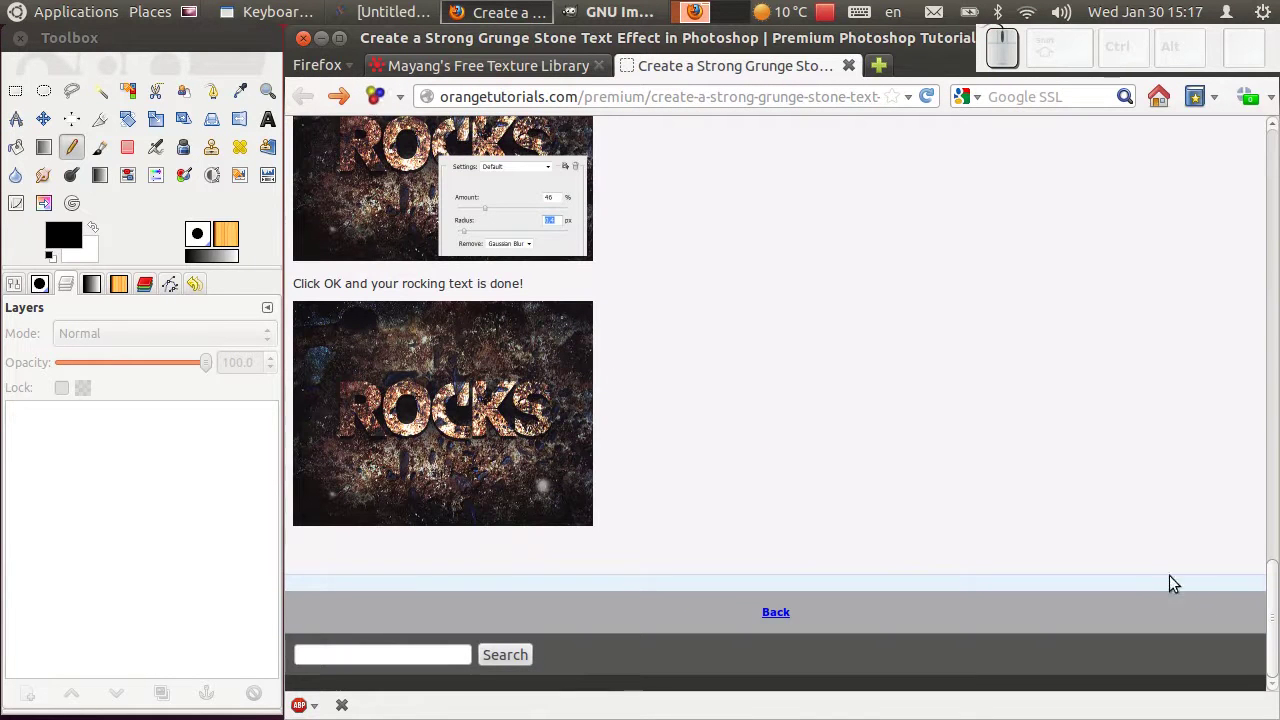
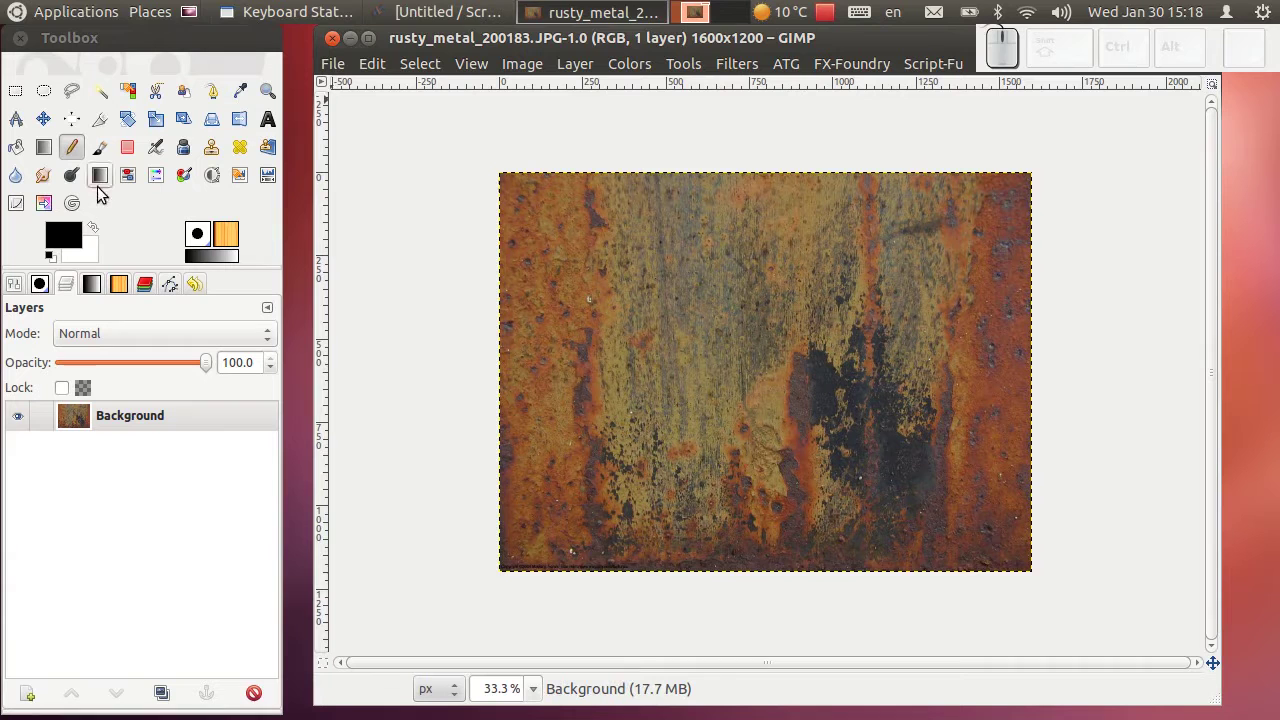
Add the word GIMP as 400 px text on the rusty metal canvas.
{"action": "left_click", "coordinate": [275, 129]}
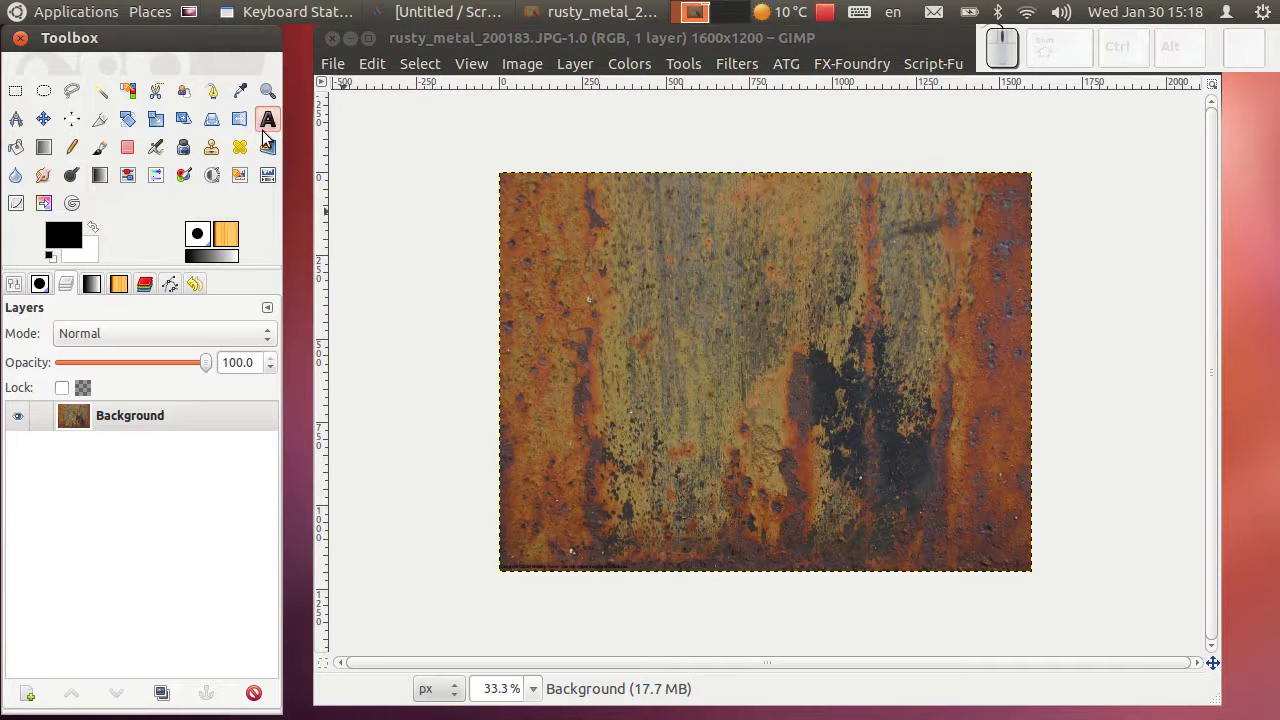
{"action": "left_click", "coordinate": [267, 123]}
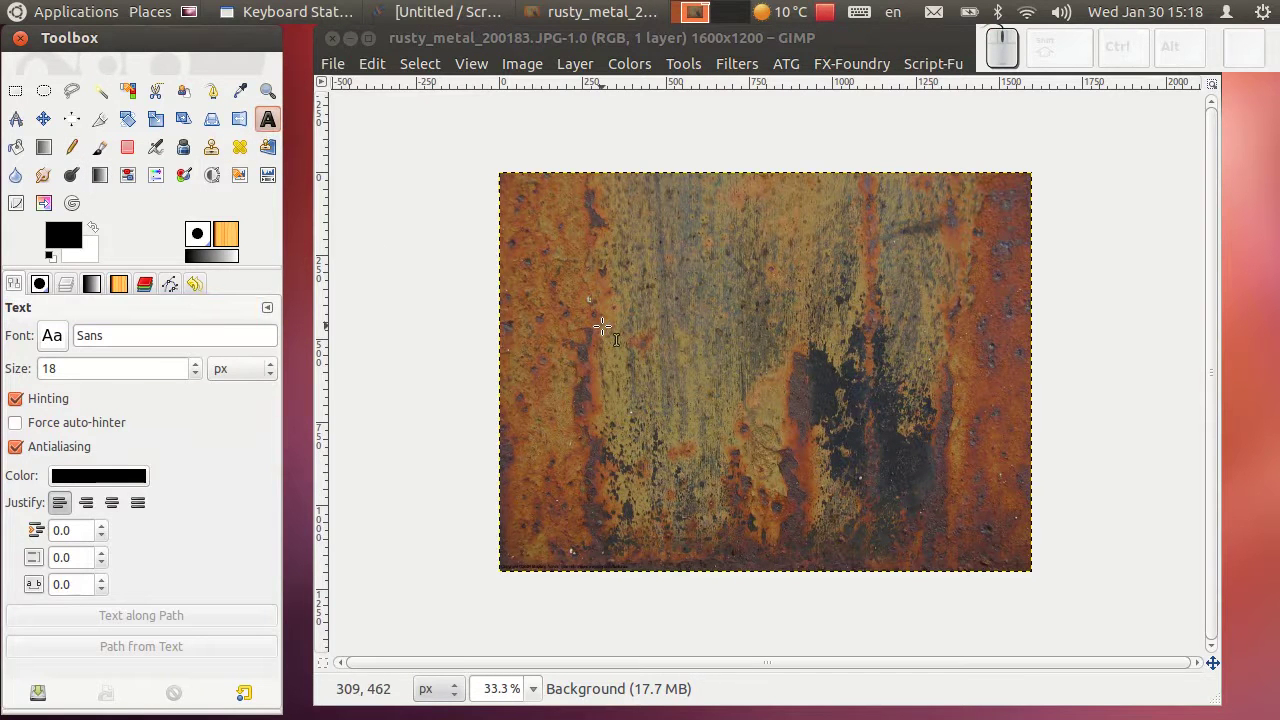
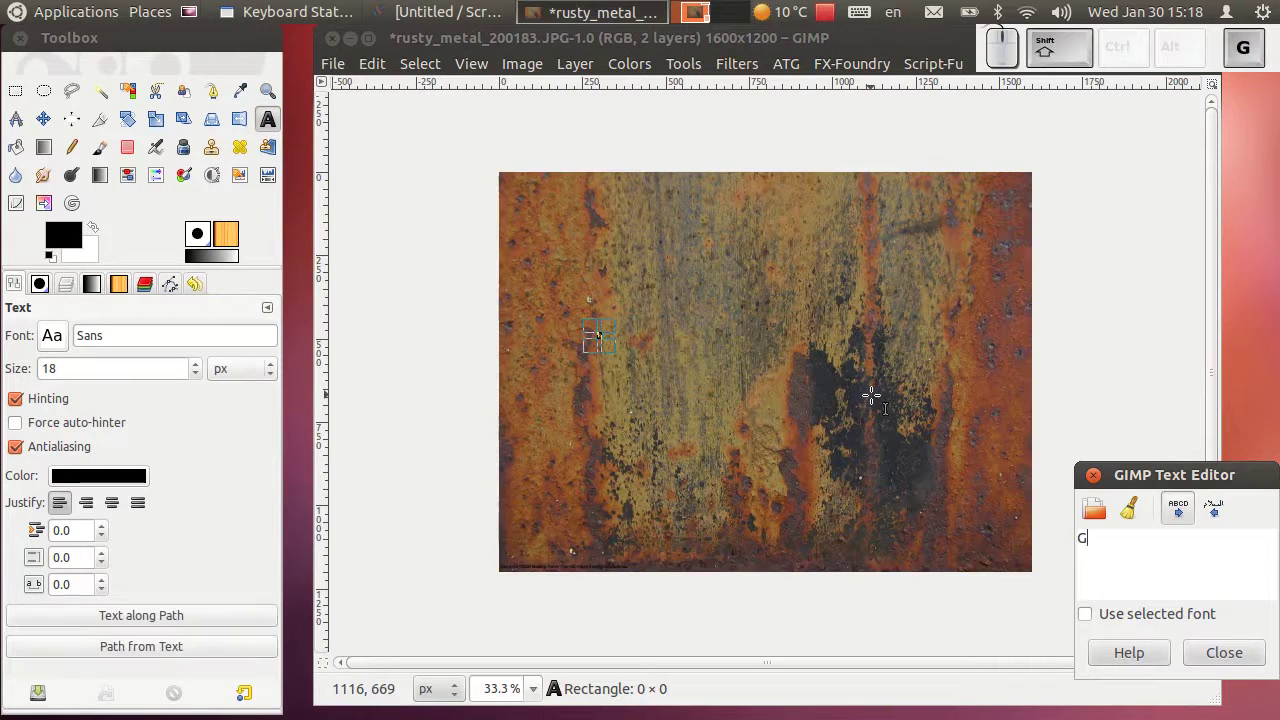
{"action": "left_click", "coordinate": [455, 376]}
{"action": "key", "text": "KP_4"}
{"action": "key", "text": "KP_0"}
Set the text font to Arial Black and centre the word GIMP on the image.
{"action": "left_click", "coordinate": [66, 342]}
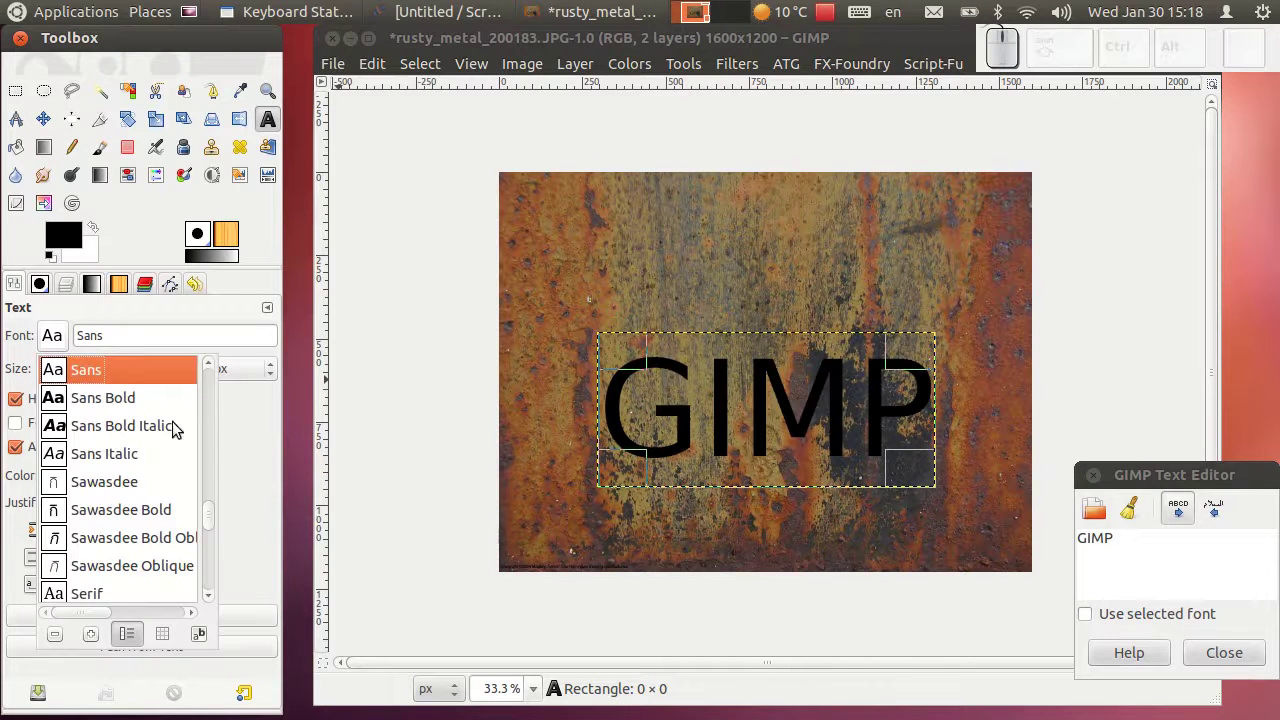
{"action": "left_click_drag", "start_coordinate": [210, 525], "coordinate": [111, 429]}
{"action": "left_click", "coordinate": [55, 124]}
{"action": "left_click_drag", "start_coordinate": [796, 415], "coordinate": [500, 334]}
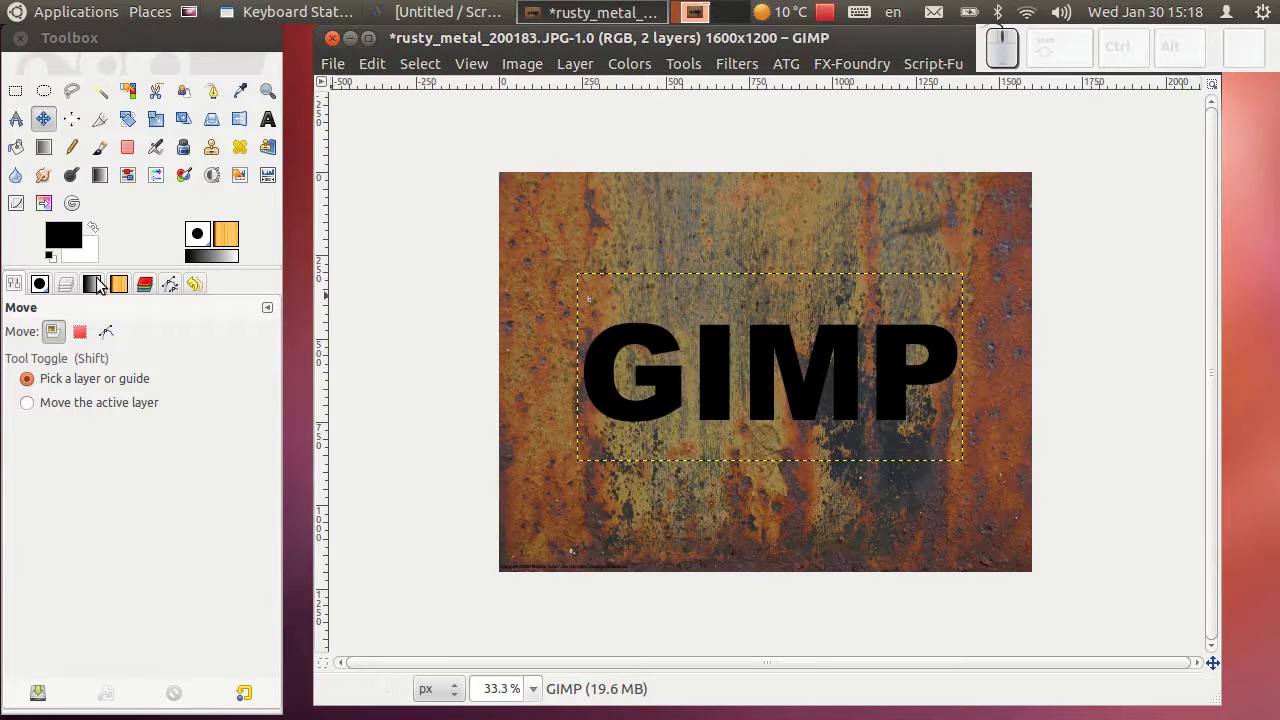
Turn the GIMP text layer's letter shapes into a selection via Alpha to Selection.
{"action": "left_click", "coordinate": [81, 286]}
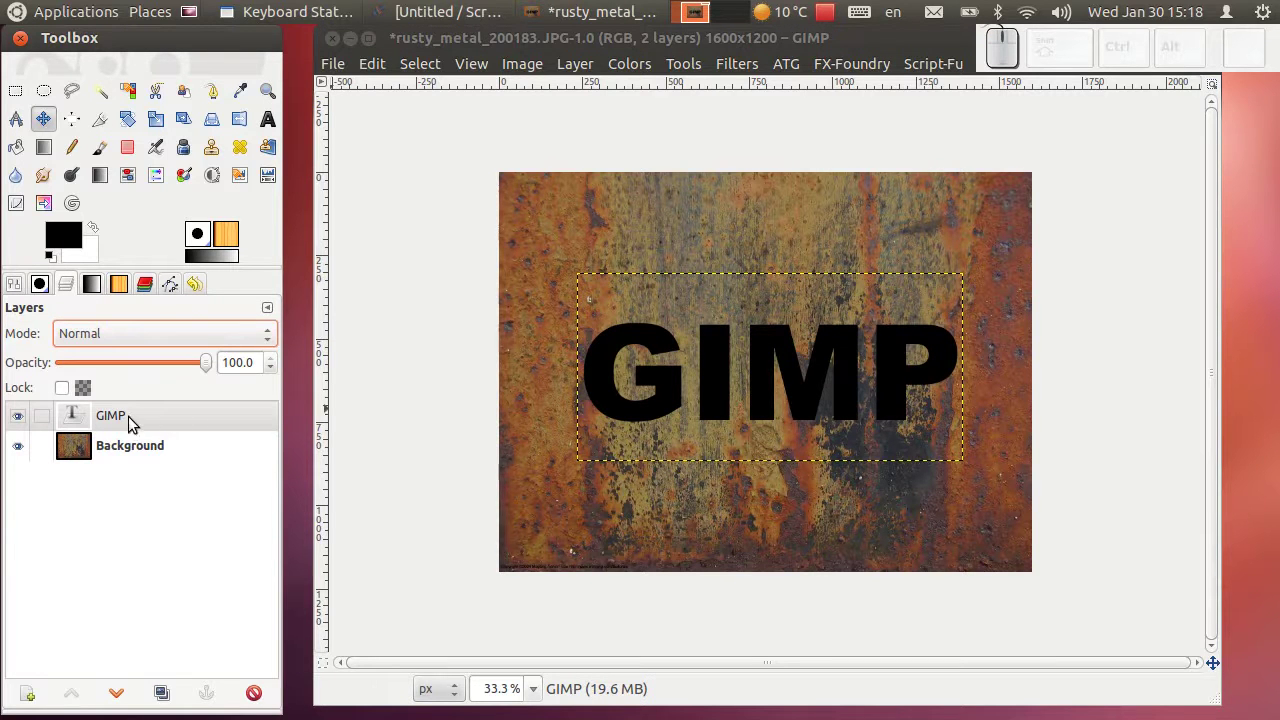
{"action": "left_click_drag", "start_coordinate": [137, 425], "coordinate": [137, 425]}
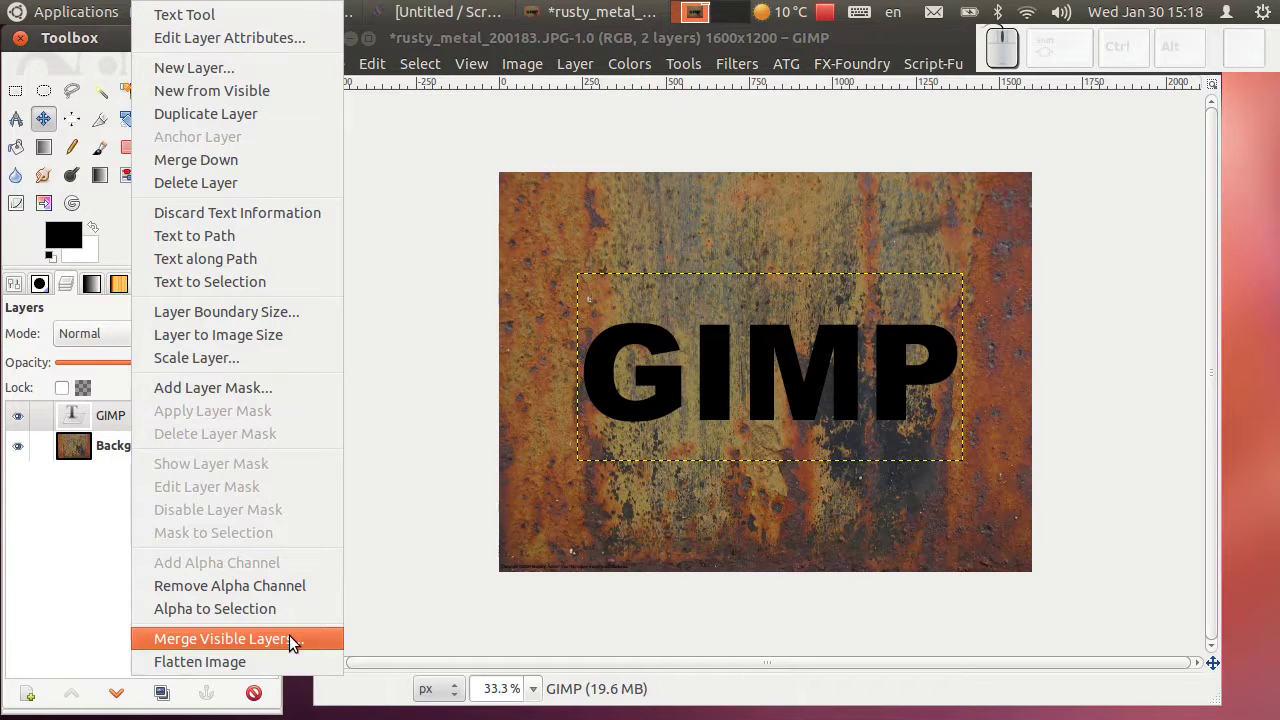
{"action": "left_click", "coordinate": [293, 618]}
Duplicate the Background layer and hide the GIMP text layer.
{"action": "left_click", "coordinate": [161, 447]}
{"action": "left_click", "coordinate": [172, 703]}
{"action": "left_click", "coordinate": [24, 421]}
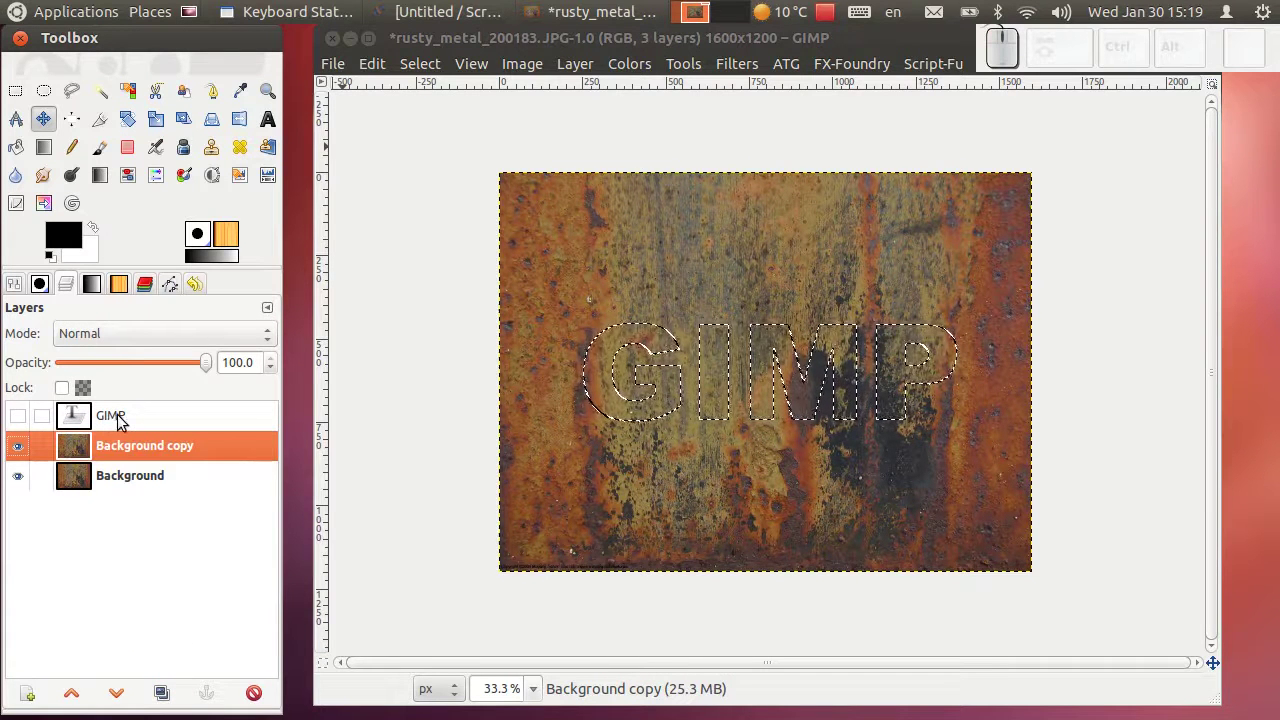
Invert the selection, add an alpha channel to Background copy and delete everything outside the letters.
{"action": "left_click", "coordinate": [422, 71]}
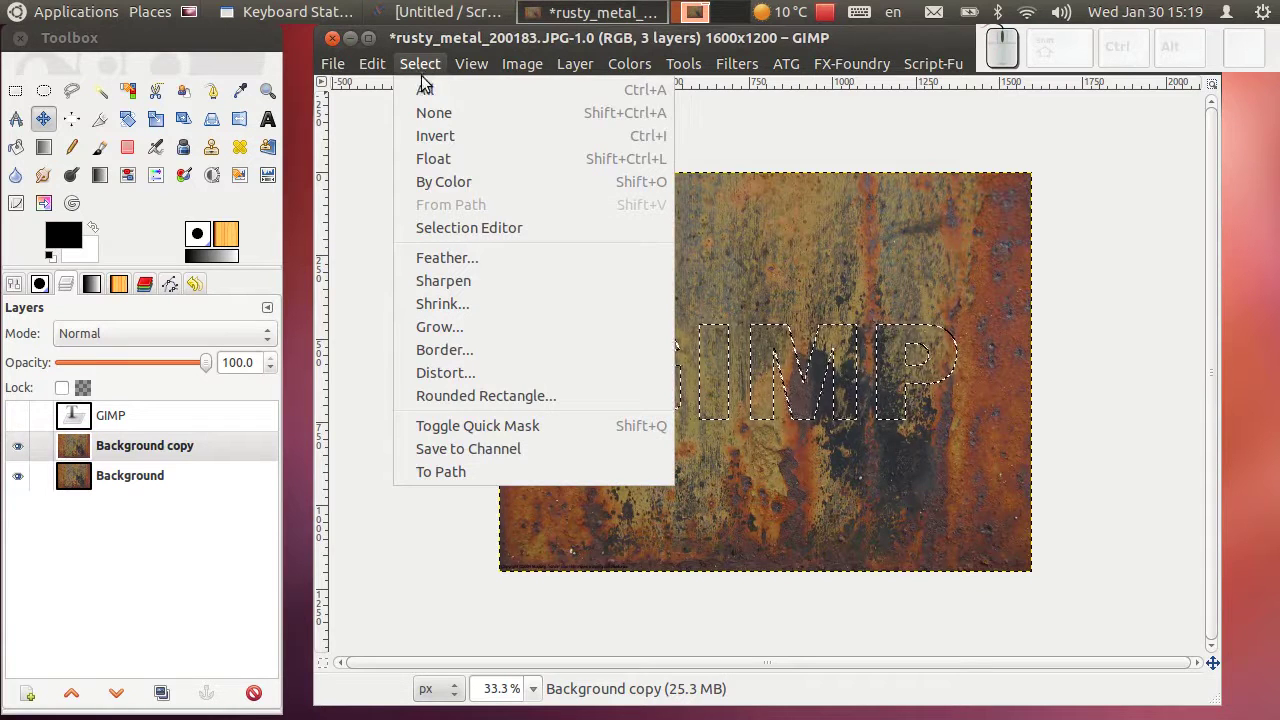
{"action": "left_click", "coordinate": [435, 137]}
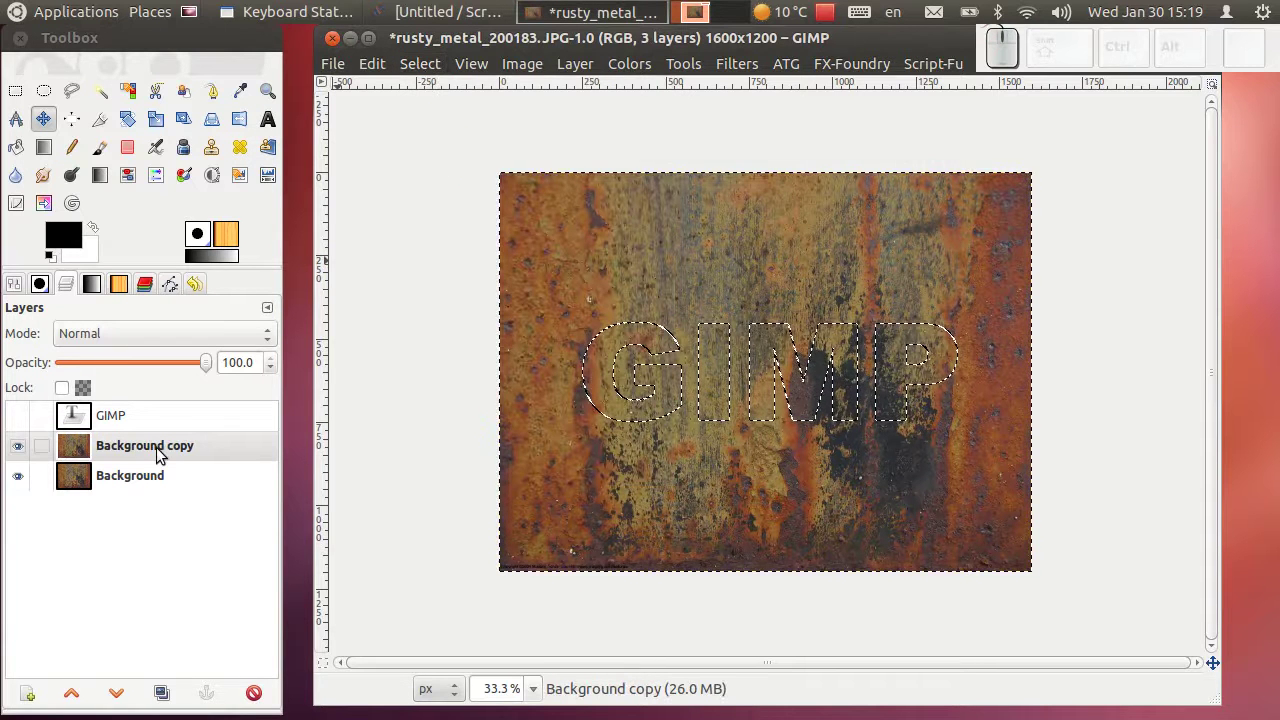
{"action": "right_click", "coordinate": [164, 454]}
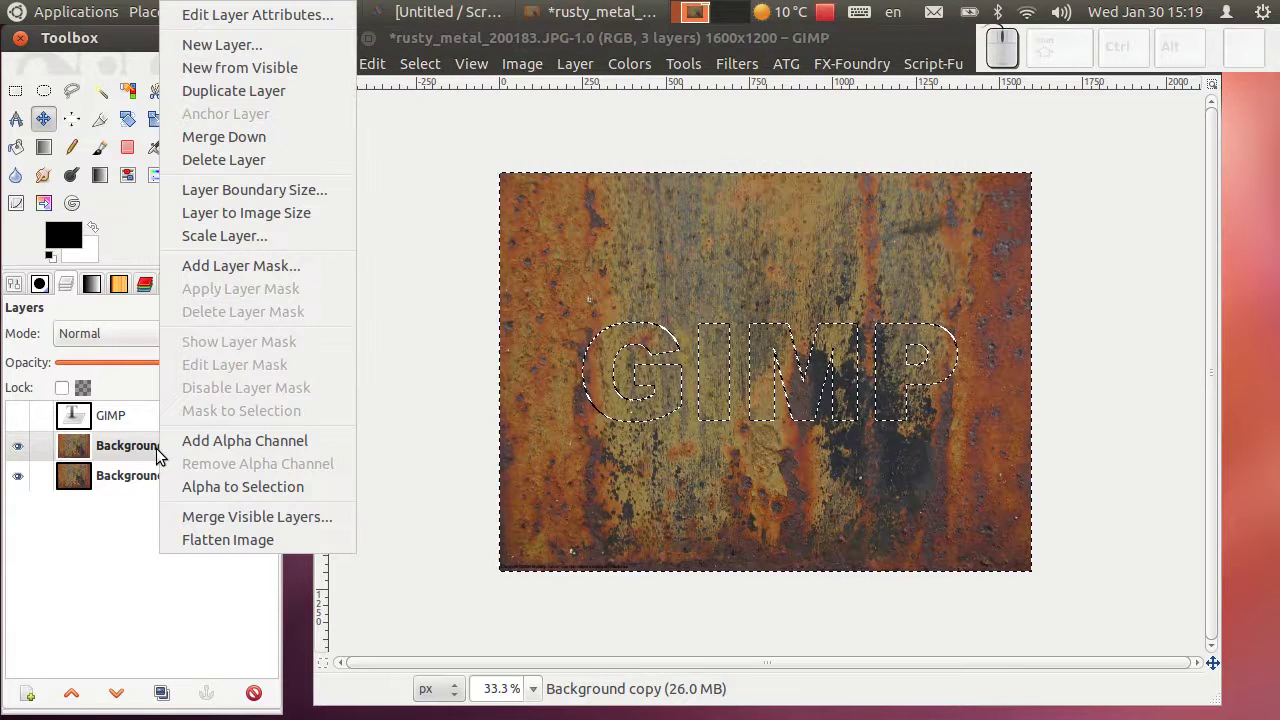
{"action": "left_click", "coordinate": [194, 450]}
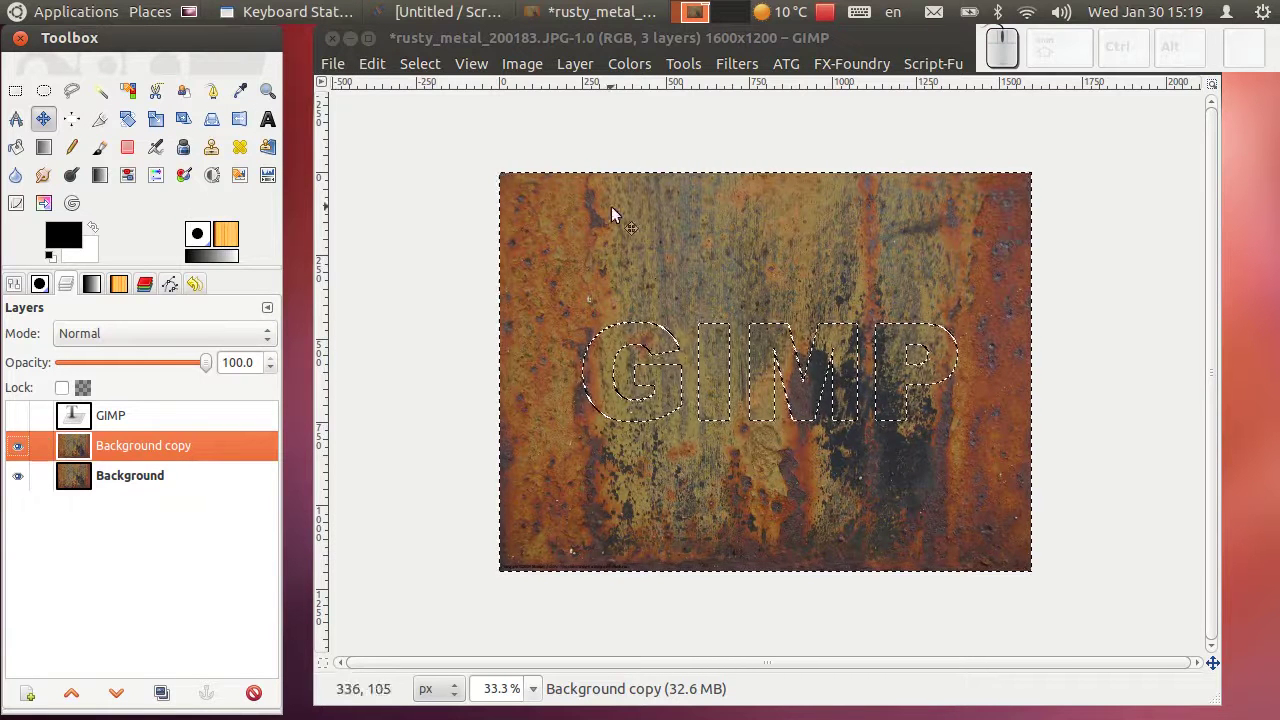
{"action": "key", "text": "Delete"}
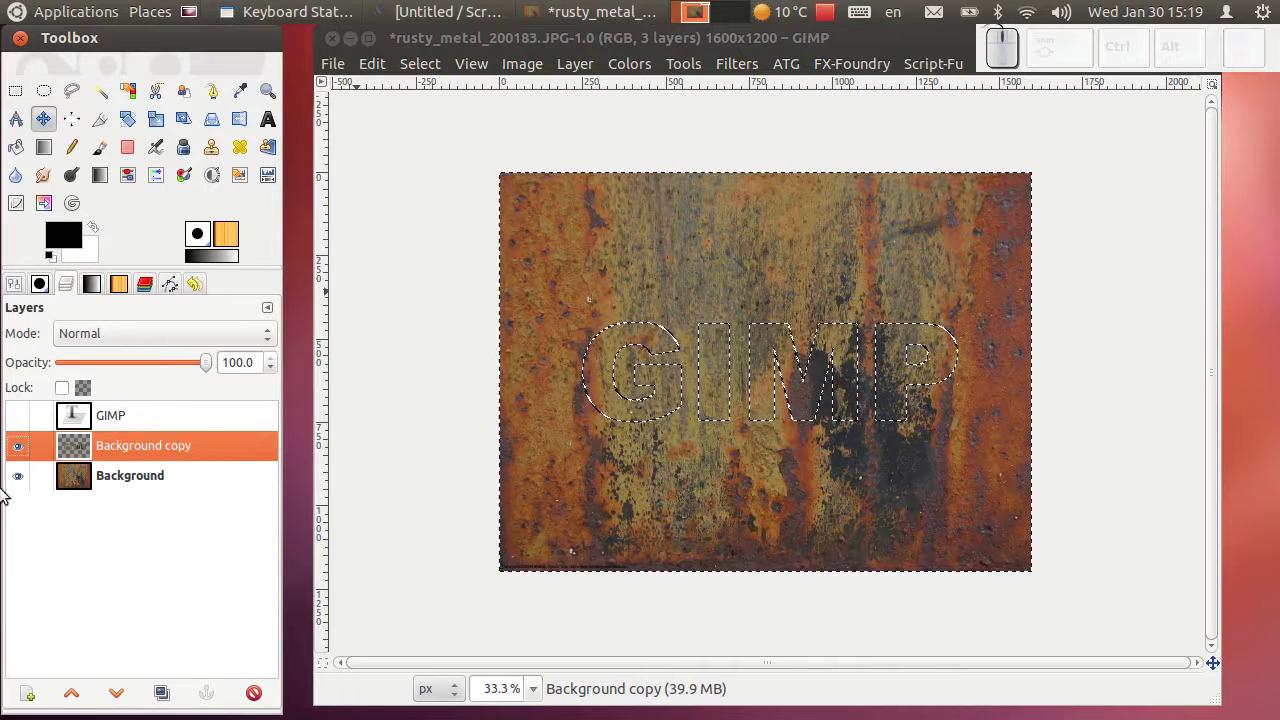
Toggle the original Background's visibility to check the rust letter cut-out.
{"action": "left_click", "coordinate": [20, 485]}
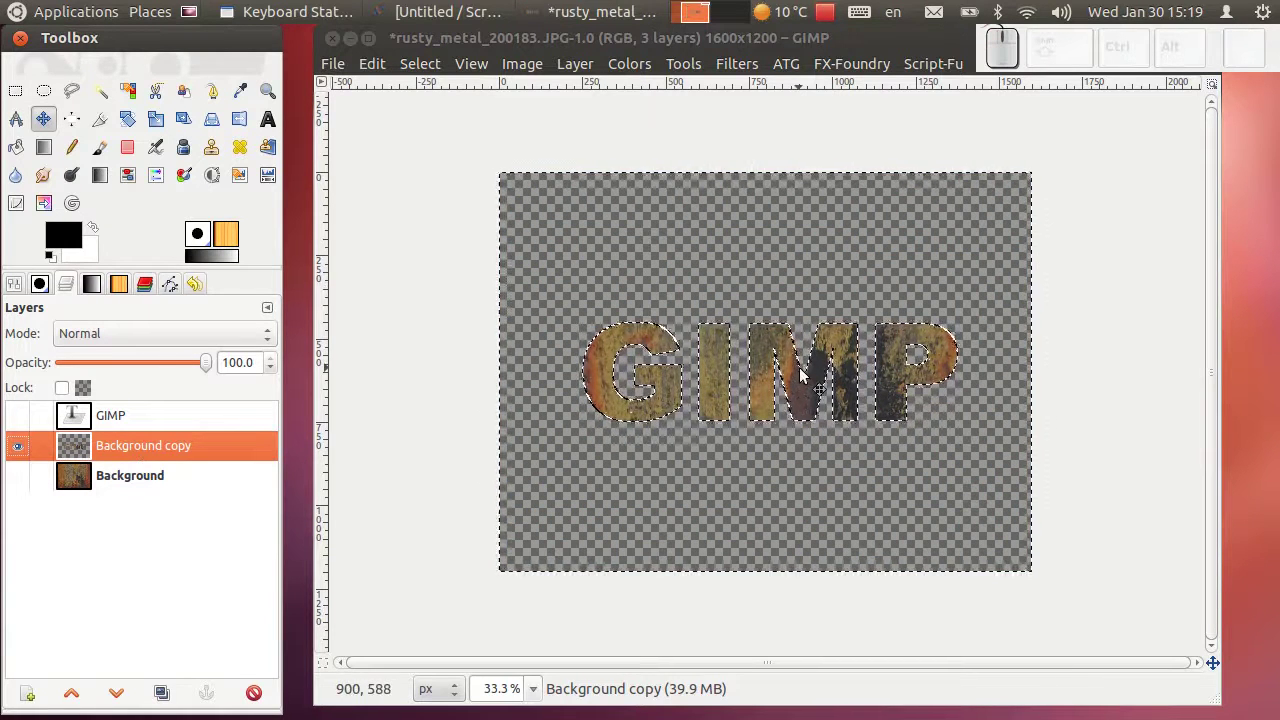
{"action": "left_click", "coordinate": [21, 485]}
{"action": "left_click", "coordinate": [125, 452]}
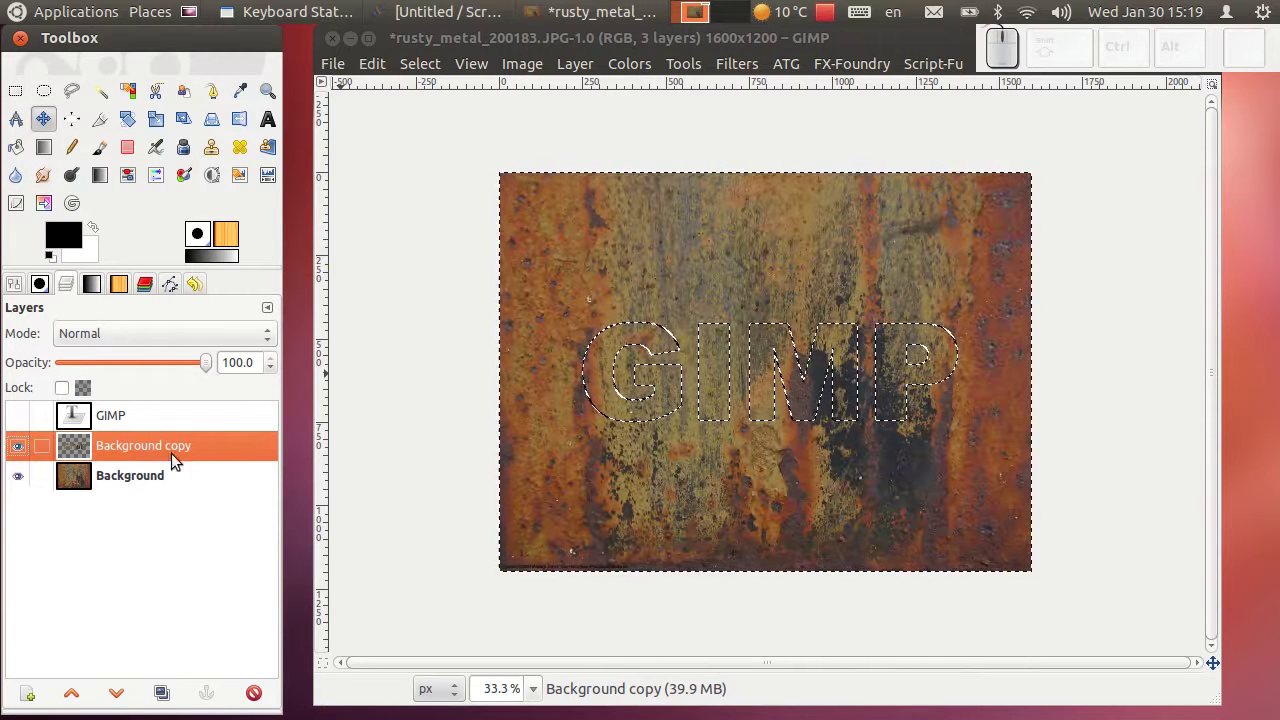
Rename the cut-out layer to Gimp, duplicate it and name a copy Senka2.
{"action": "left_click", "coordinate": [180, 456]}
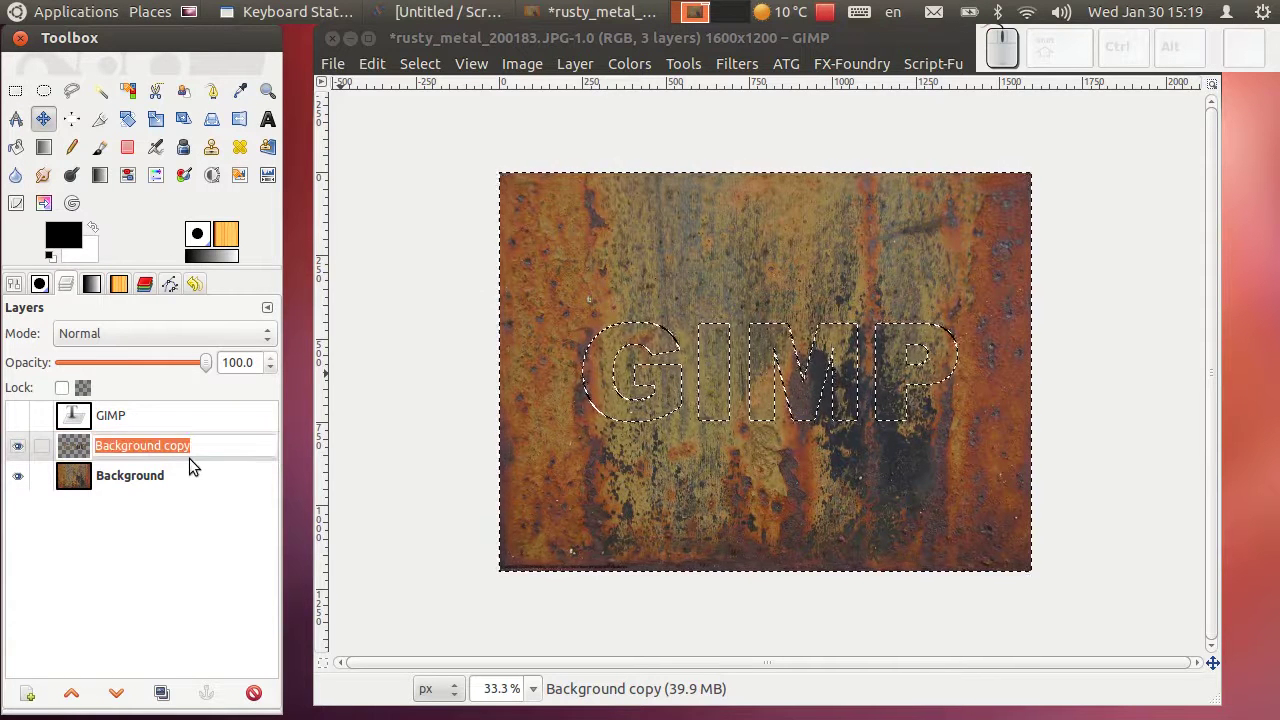
{"action": "key", "text": "shift+g"}
{"action": "key", "text": "shift+Return"}
{"action": "left_click_drag", "start_coordinate": [184, 692], "coordinate": [146, 476]}
{"action": "left_click", "coordinate": [144, 477]}
{"action": "key", "text": "shift+s"}
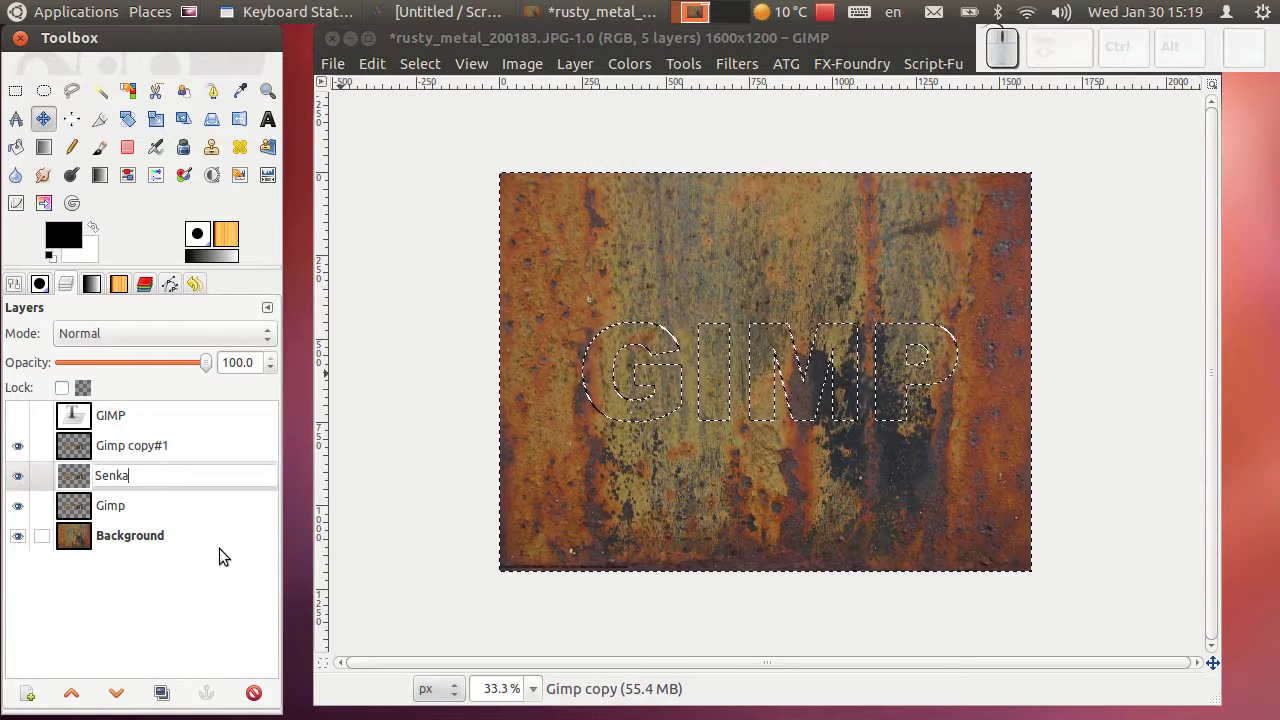
{"action": "left_click", "coordinate": [138, 449]}
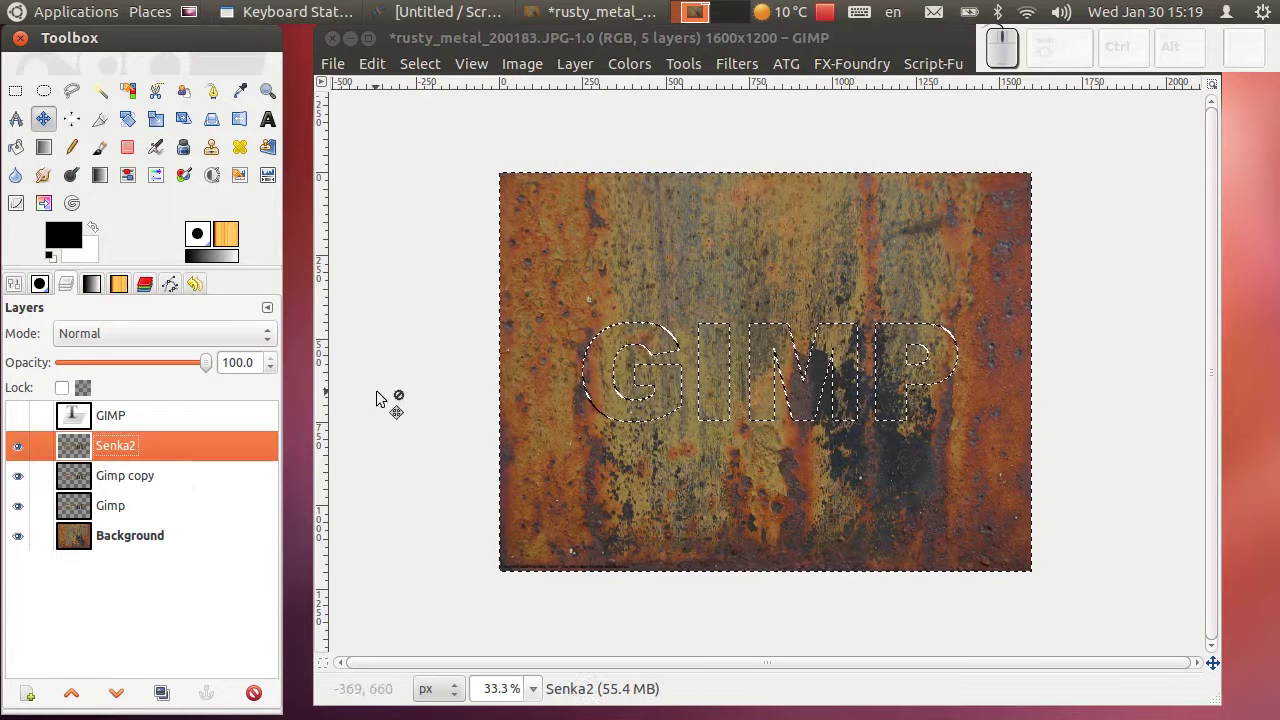
Bucket-fill the letter selection on Gimp copy with black and drop the selection.
{"action": "left_click", "coordinate": [15, 443]}
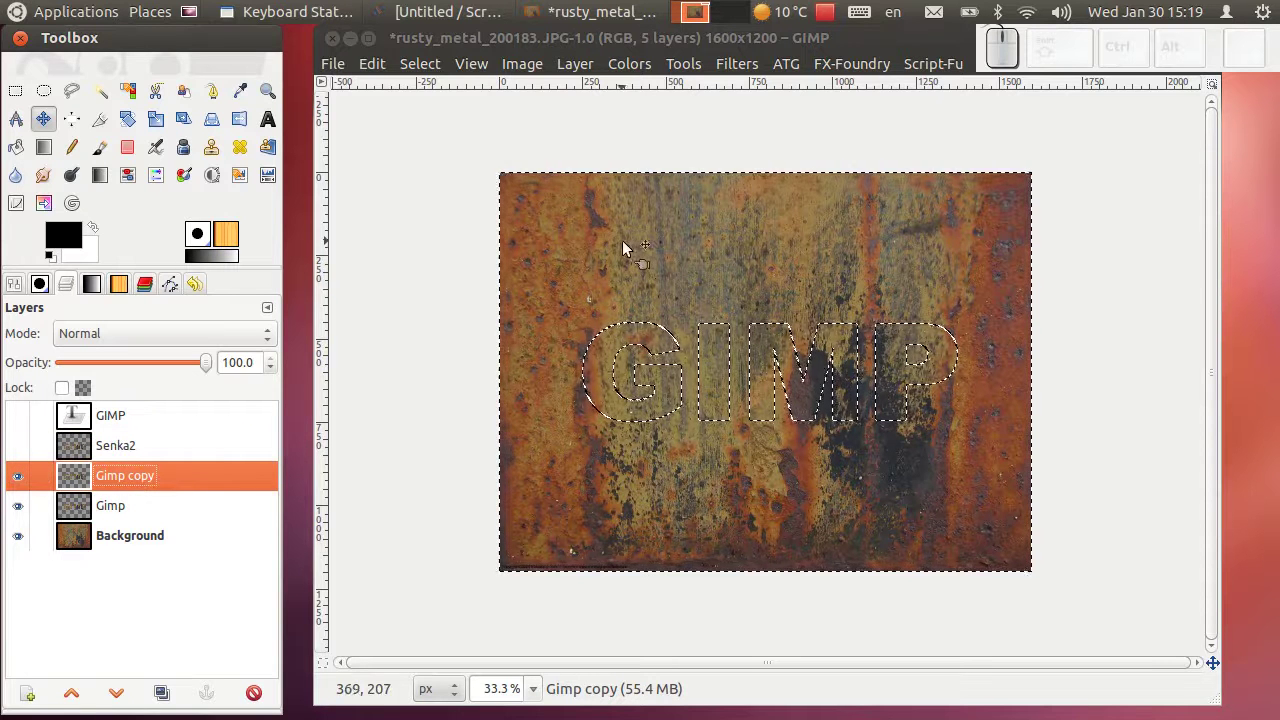
{"action": "left_click", "coordinate": [442, 73]}
{"action": "left_click", "coordinate": [458, 144]}
{"action": "left_click_drag", "start_coordinate": [77, 240], "coordinate": [605, 341]}
{"action": "left_click", "coordinate": [433, 75]}
{"action": "left_click", "coordinate": [448, 118]}
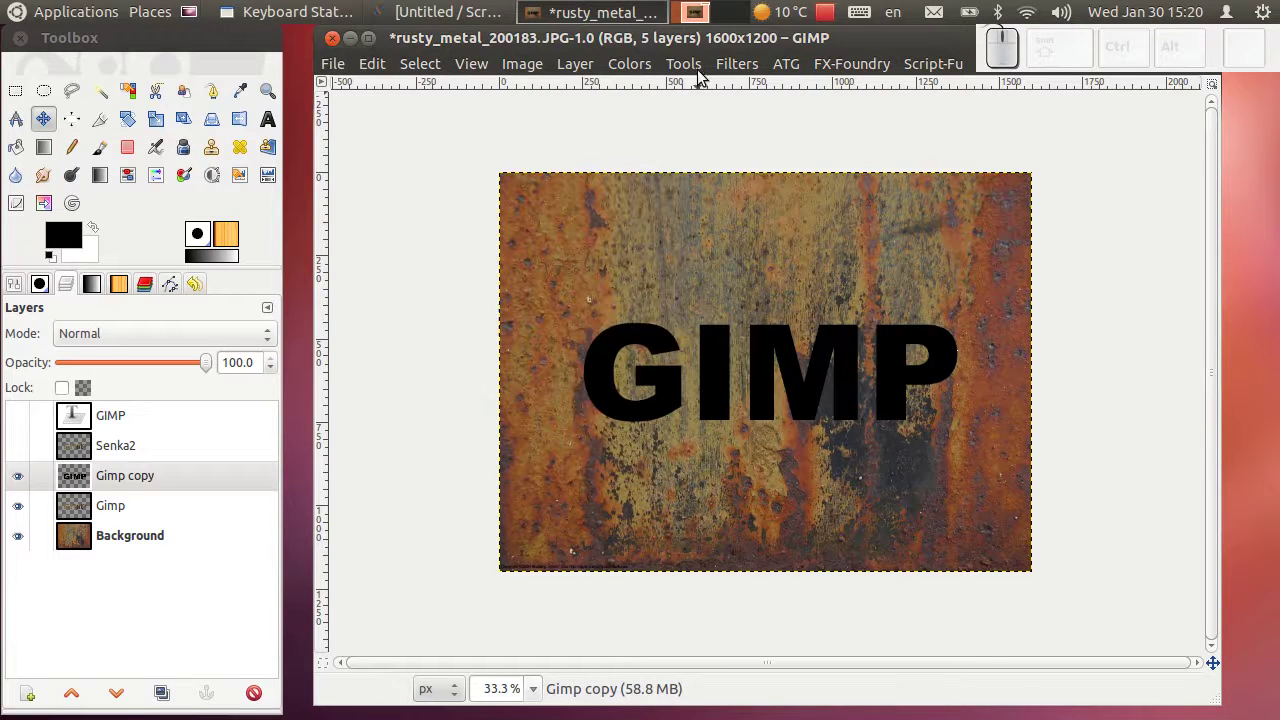
Apply a 5 px Gaussian blur to the black letters on Gimp copy.
{"action": "left_click", "coordinate": [719, 69]}
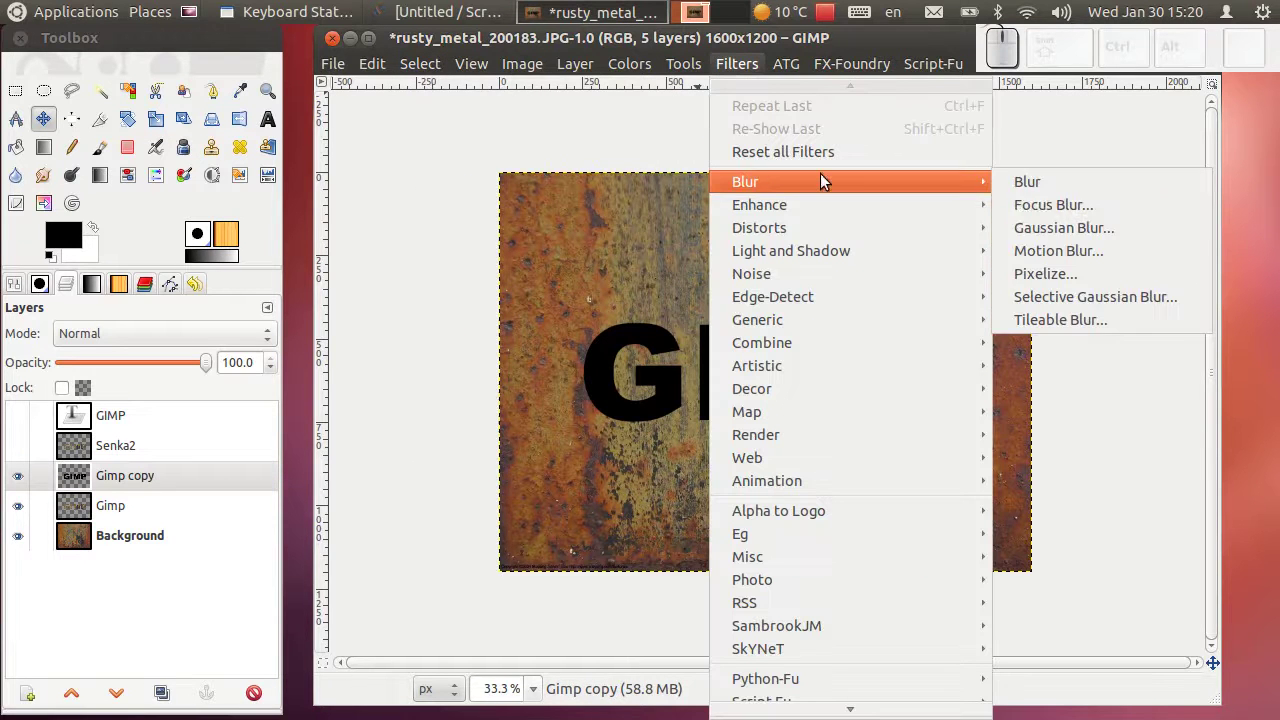
{"action": "left_click", "coordinate": [1060, 234]}
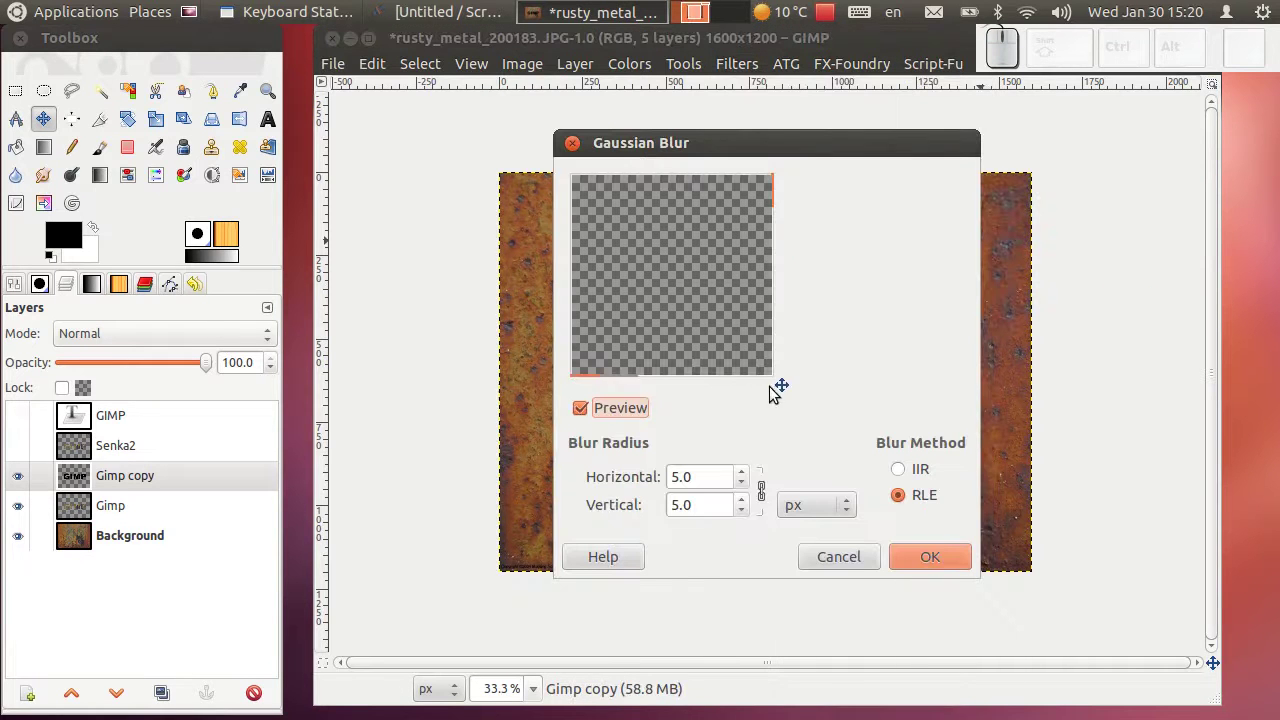
{"action": "left_click_drag", "start_coordinate": [785, 391], "coordinate": [752, 490]}
{"action": "left_click", "coordinate": [742, 481]}
{"action": "left_click", "coordinate": [919, 554]}
{"action": "left_click_drag", "start_coordinate": [605, 352], "coordinate": [141, 612]}
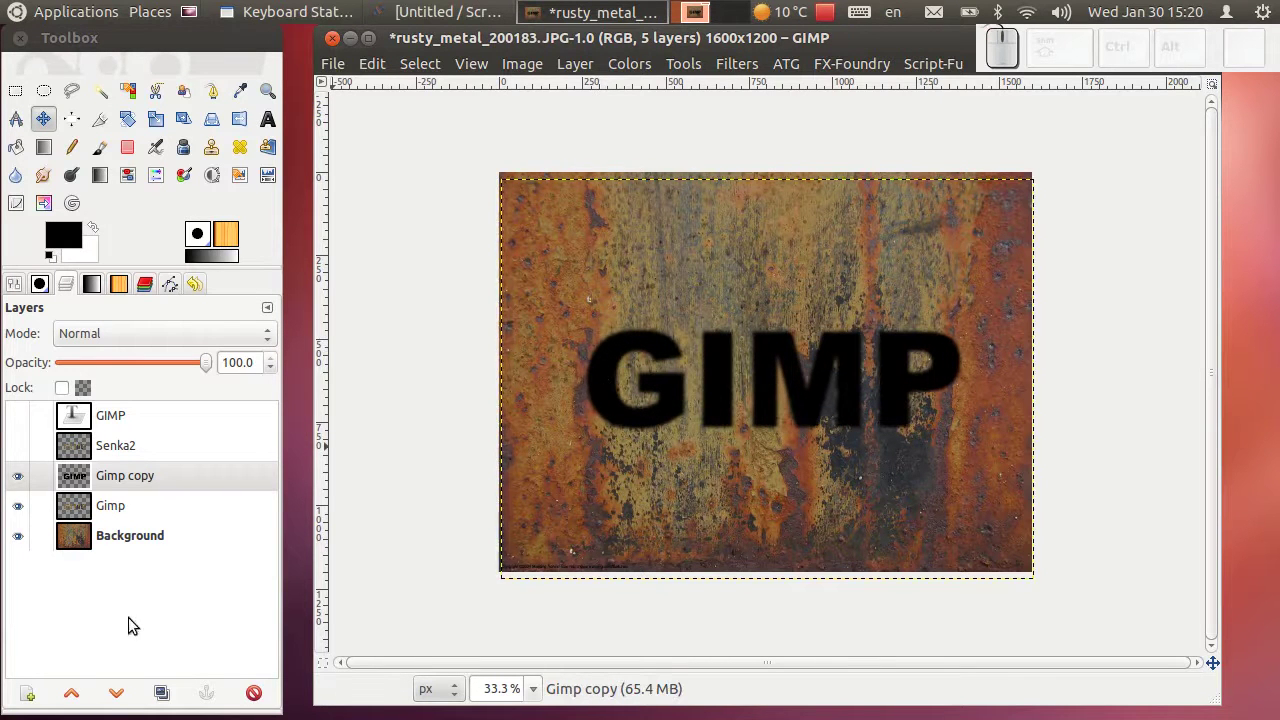
Lower the blurred Gimp copy beneath the rust letters and offset it as a drop shadow.
{"action": "left_click", "coordinate": [129, 689]}
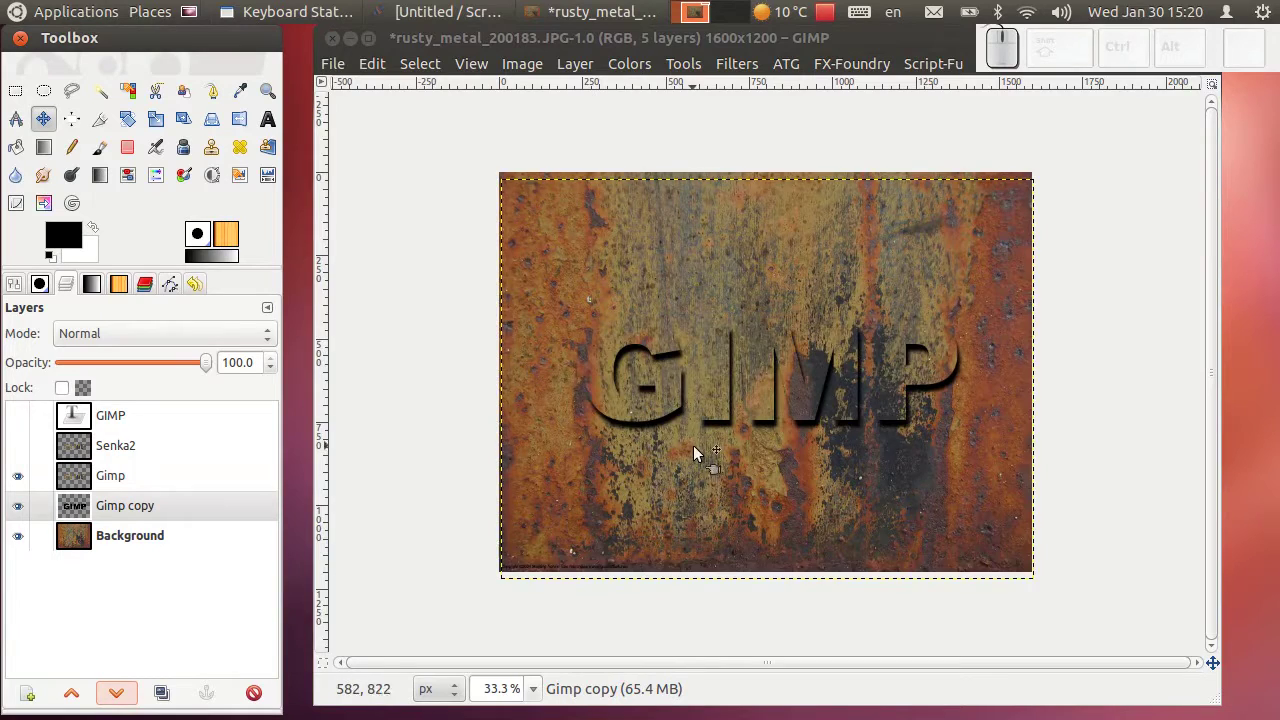
{"action": "scroll", "scroll_direction": "up", "scroll_amount": 3}
{"action": "left_click", "coordinate": [547, 362]}
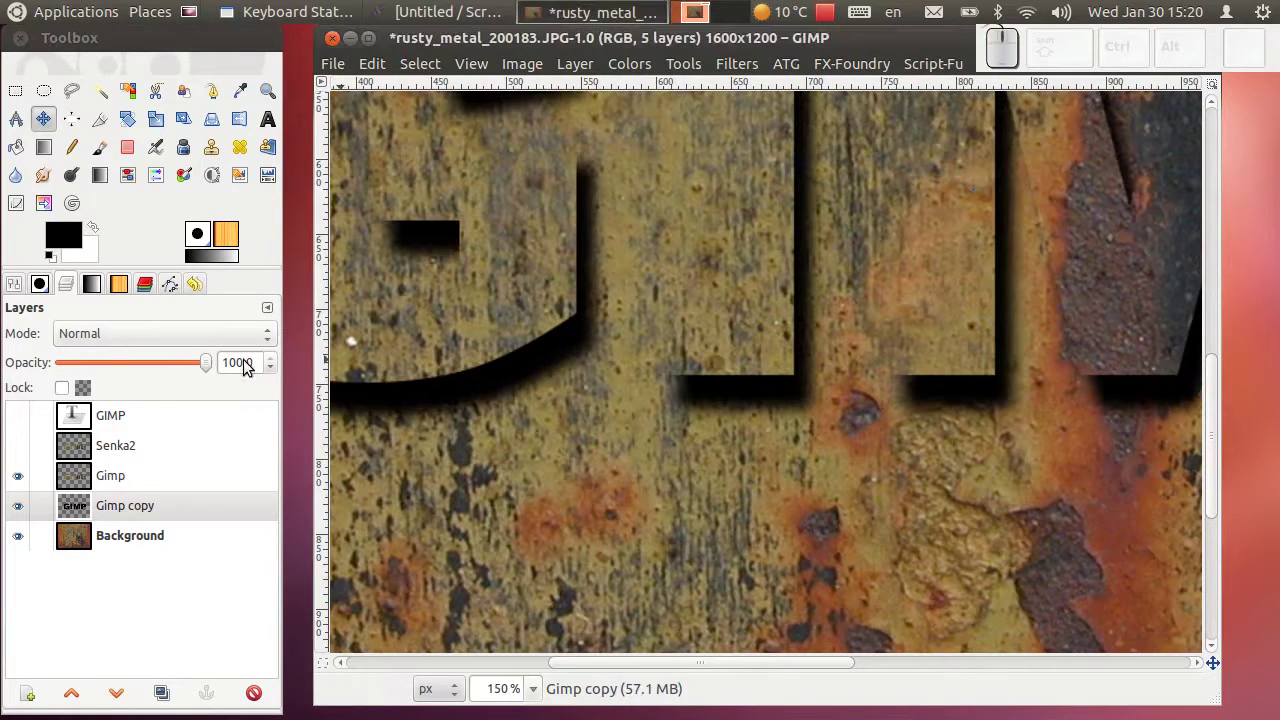
{"action": "left_click_drag", "start_coordinate": [268, 366], "coordinate": [454, 409]}
{"action": "left_click_drag", "start_coordinate": [454, 405], "coordinate": [512, 370]}
{"action": "scroll", "scroll_direction": "down", "scroll_amount": 3}
{"action": "scroll", "scroll_direction": "up", "scroll_amount": 3}
{"action": "scroll", "scroll_direction": "up", "scroll_amount": 3}
{"action": "scroll", "scroll_direction": "down", "scroll_amount": 3}
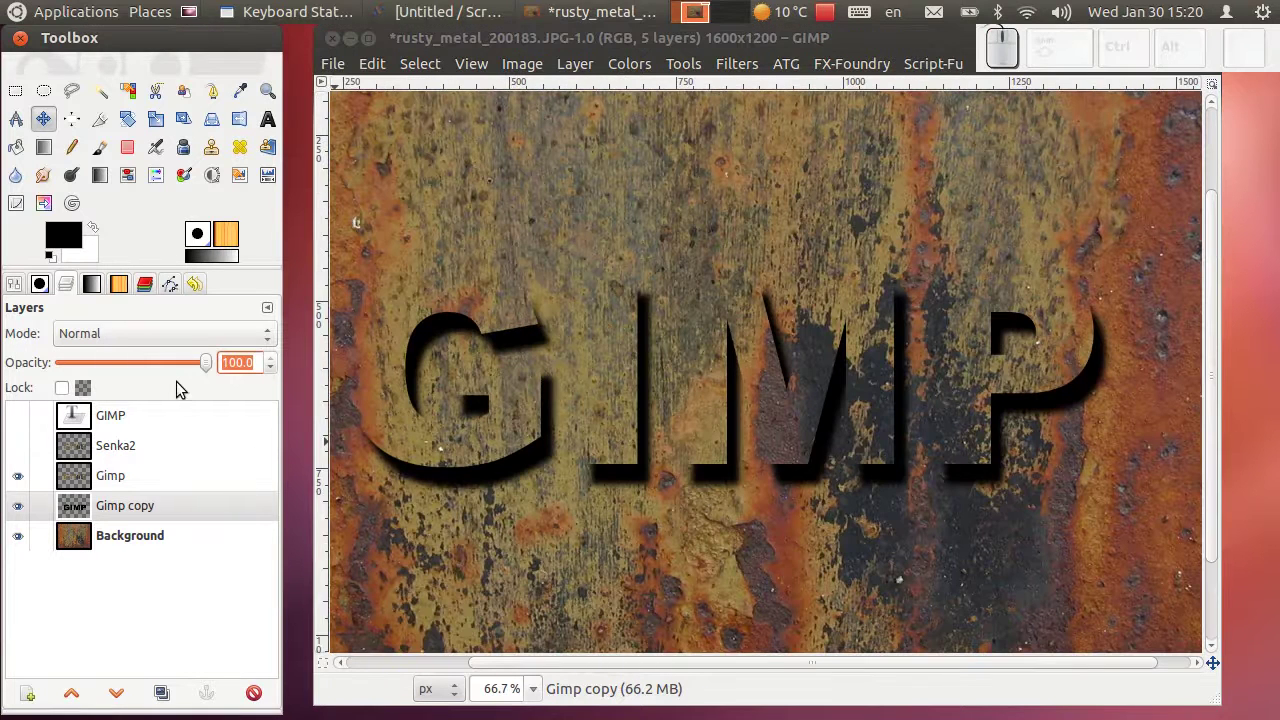
Set the shadow layer Gimp copy to 90% opacity.
{"action": "key", "text": "KP_9"}
{"action": "key", "text": "KP_Enter"}
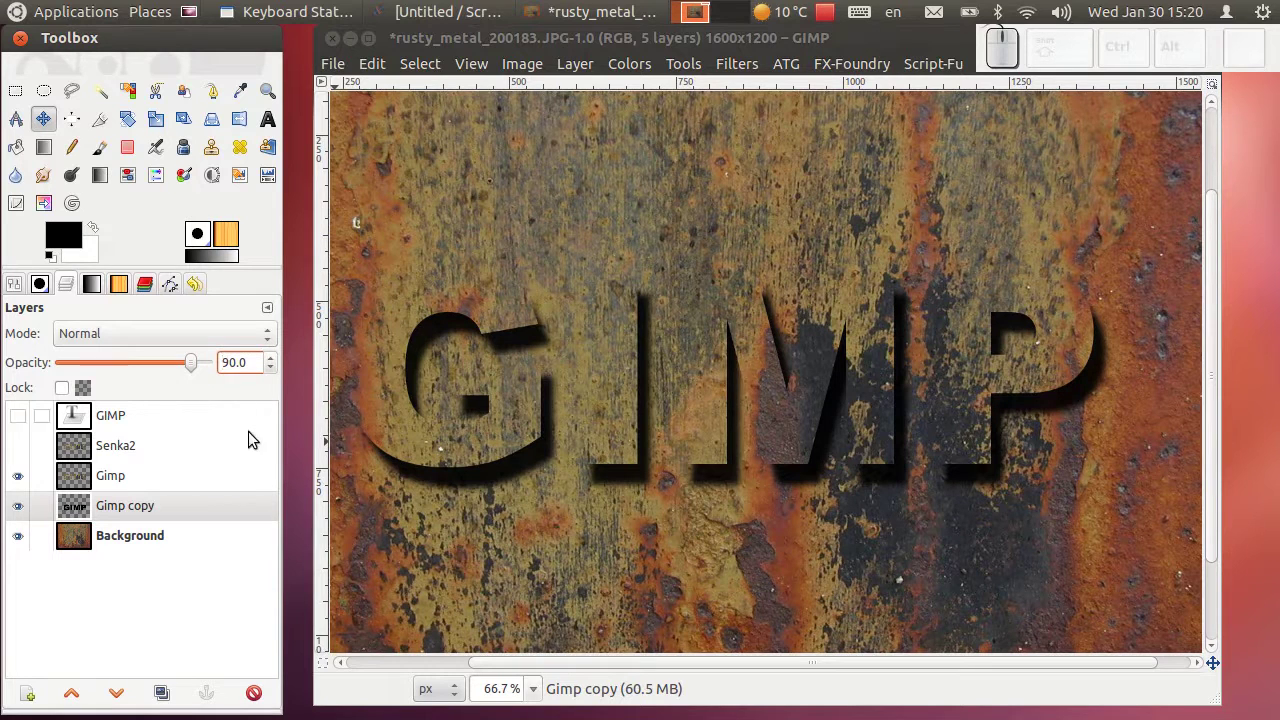
Expand Gimp copy to image size and make Senka2 the visible active layer.
{"action": "right_click", "coordinate": [131, 515]}
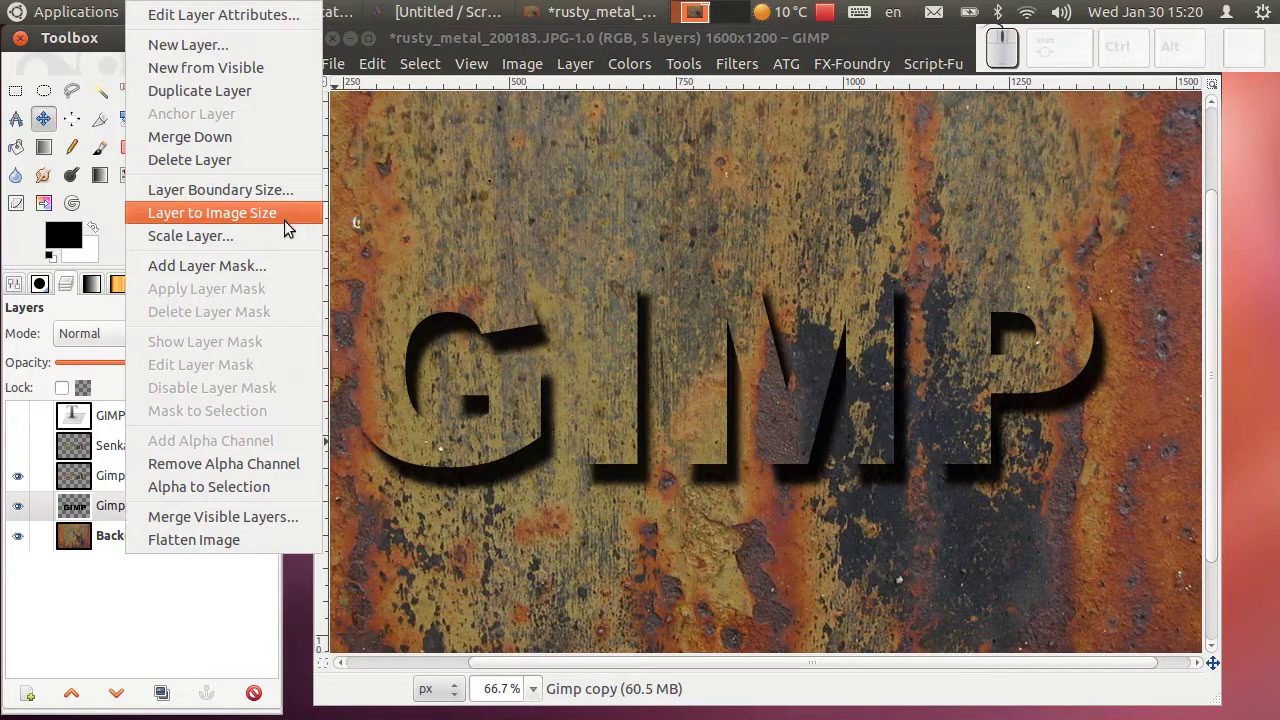
{"action": "left_click", "coordinate": [293, 224]}
{"action": "left_click", "coordinate": [135, 452]}
{"action": "left_click", "coordinate": [21, 450]}
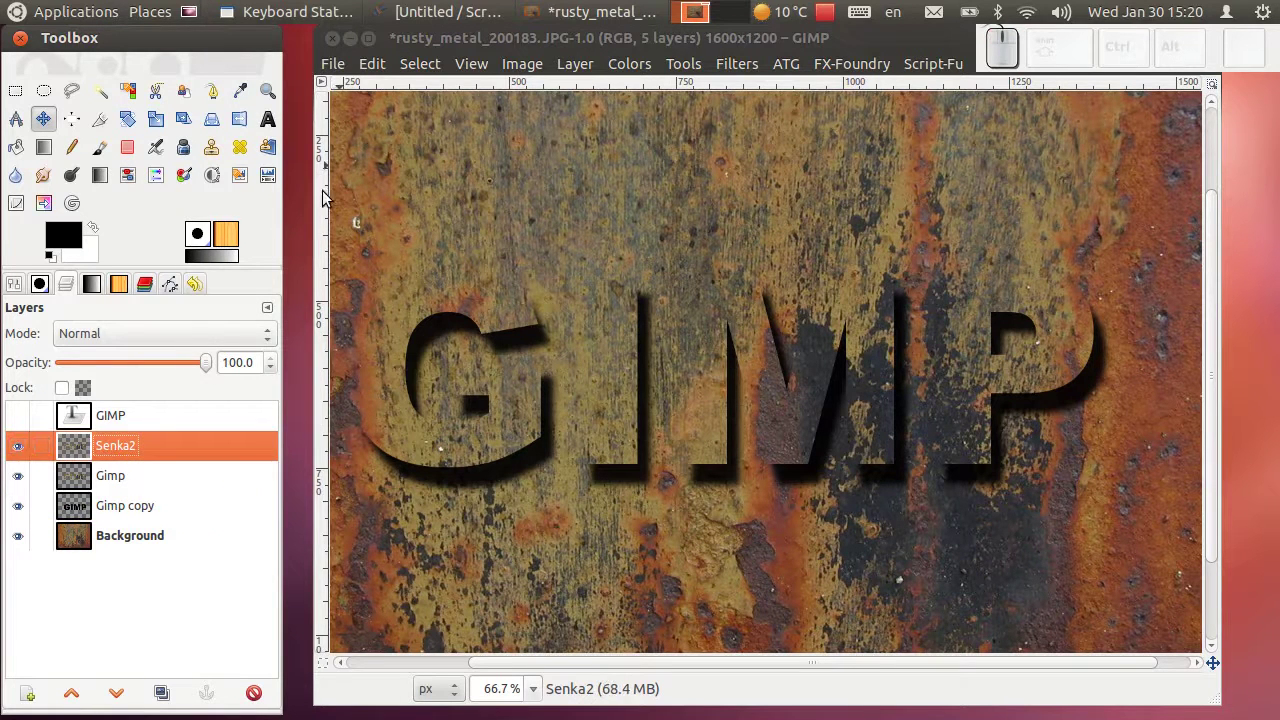
Fill Senka2's letter shapes with black, clear the selection and lower it beneath the rust letters.
{"action": "right_click", "coordinate": [144, 453]}
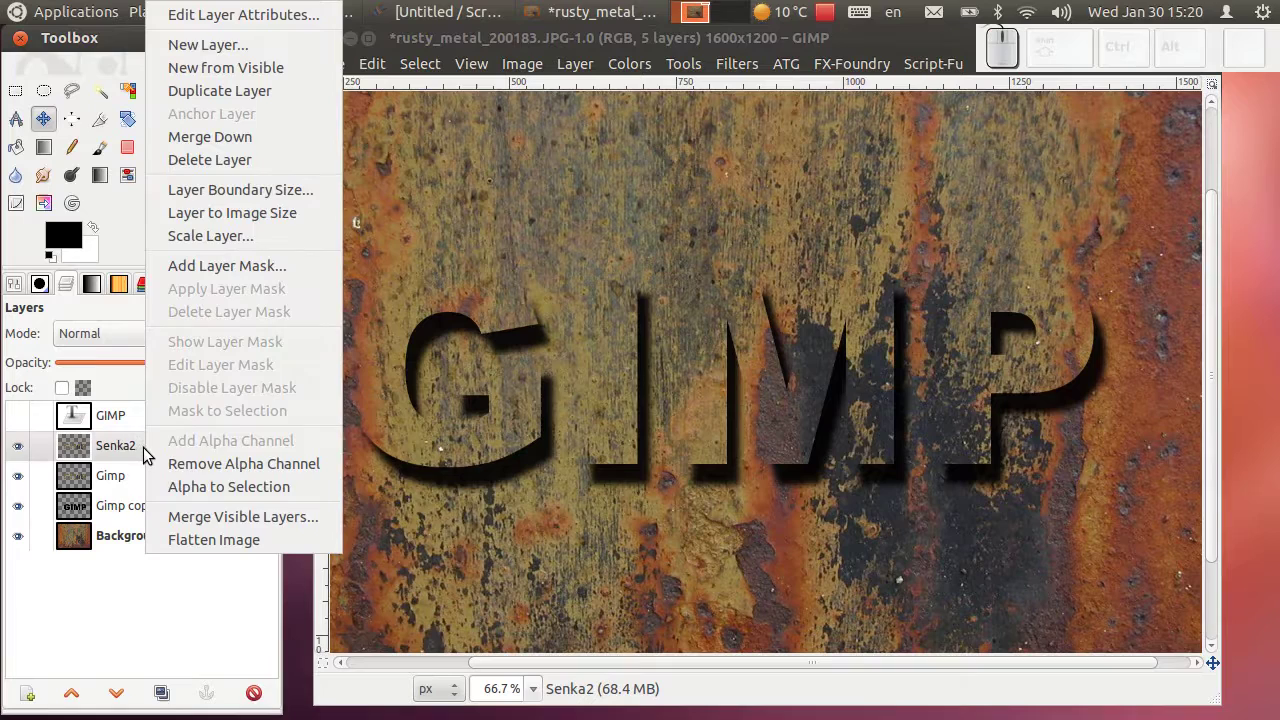
{"action": "left_click", "coordinate": [210, 497]}
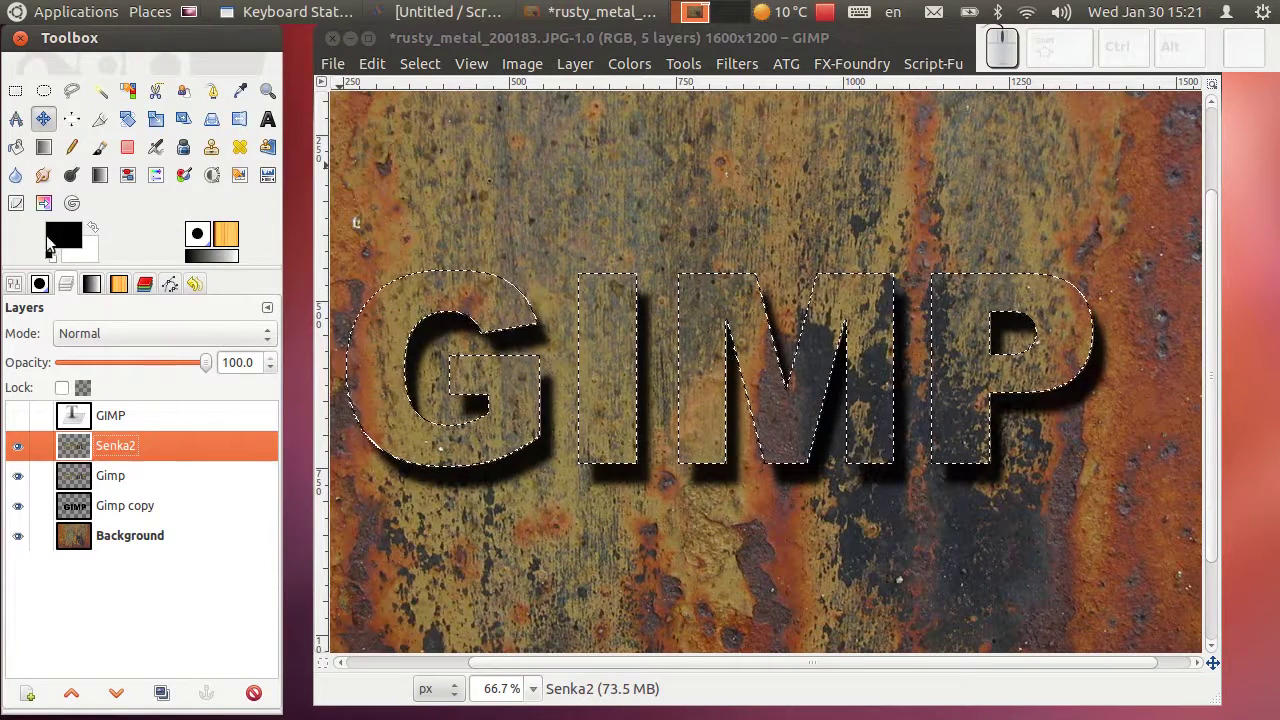
{"action": "left_click_drag", "start_coordinate": [66, 243], "coordinate": [414, 302]}
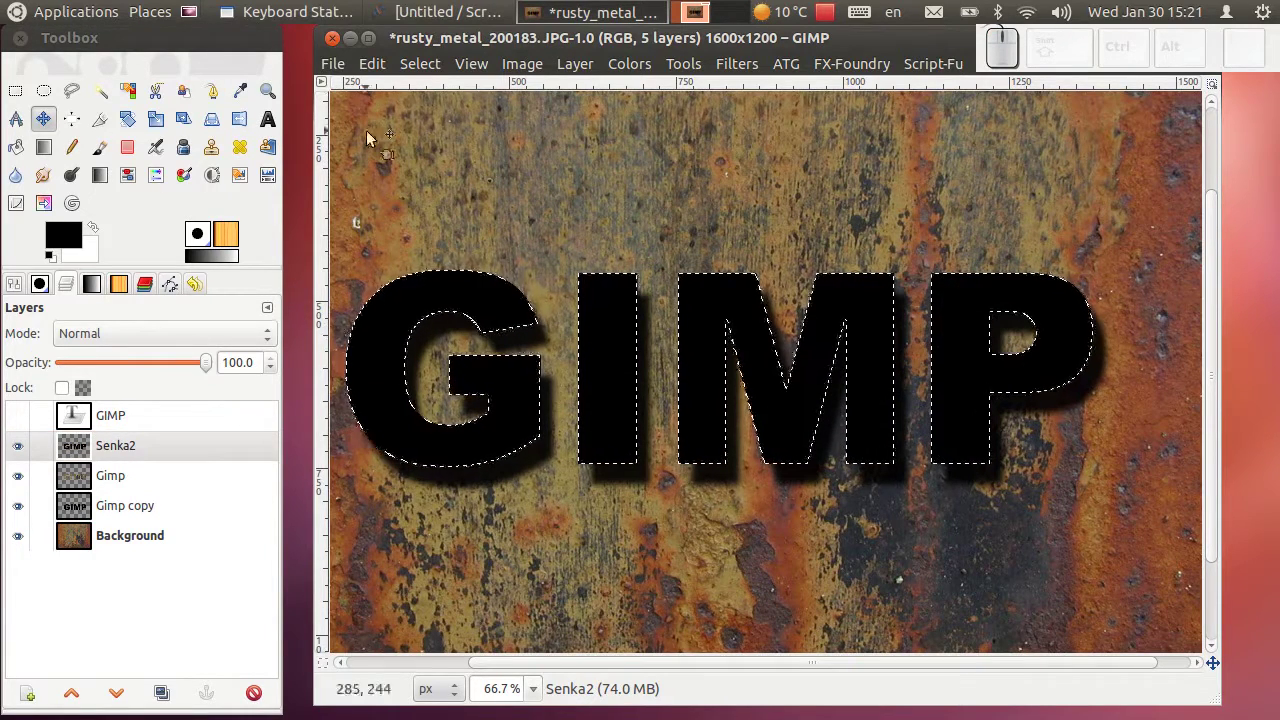
{"action": "left_click_drag", "start_coordinate": [419, 74], "coordinate": [528, 293]}
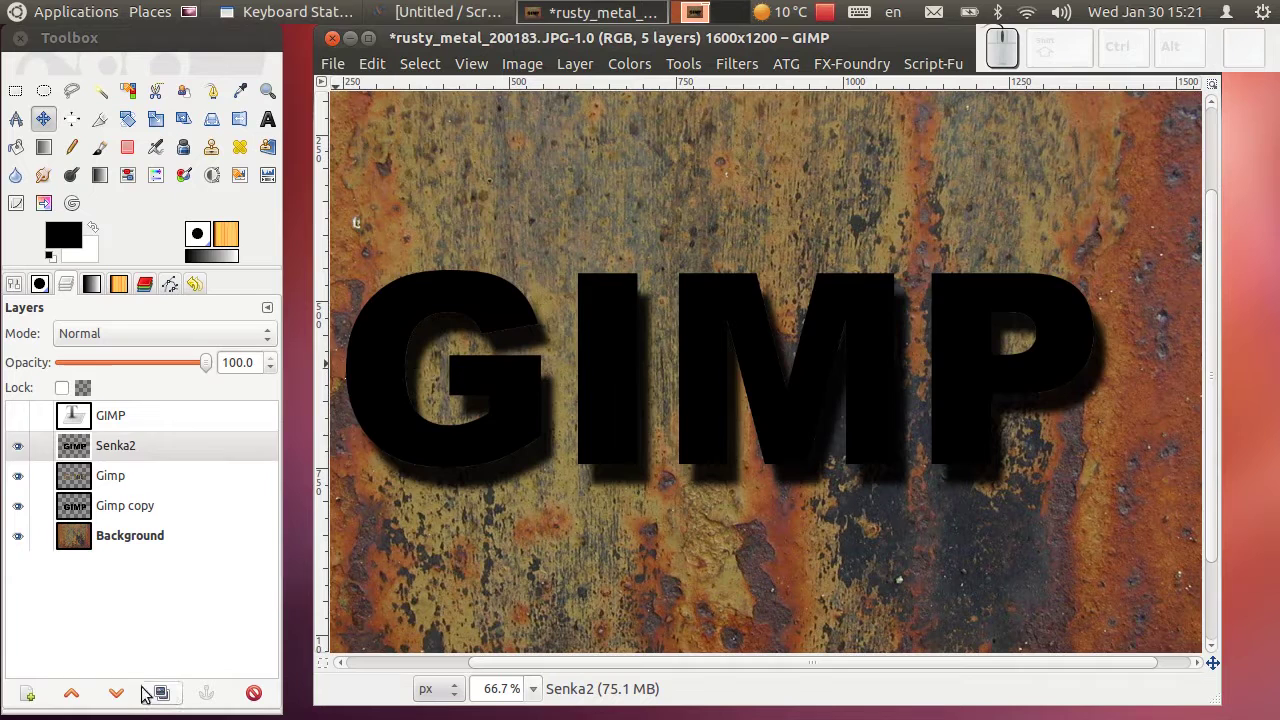
{"action": "left_click", "coordinate": [127, 698]}
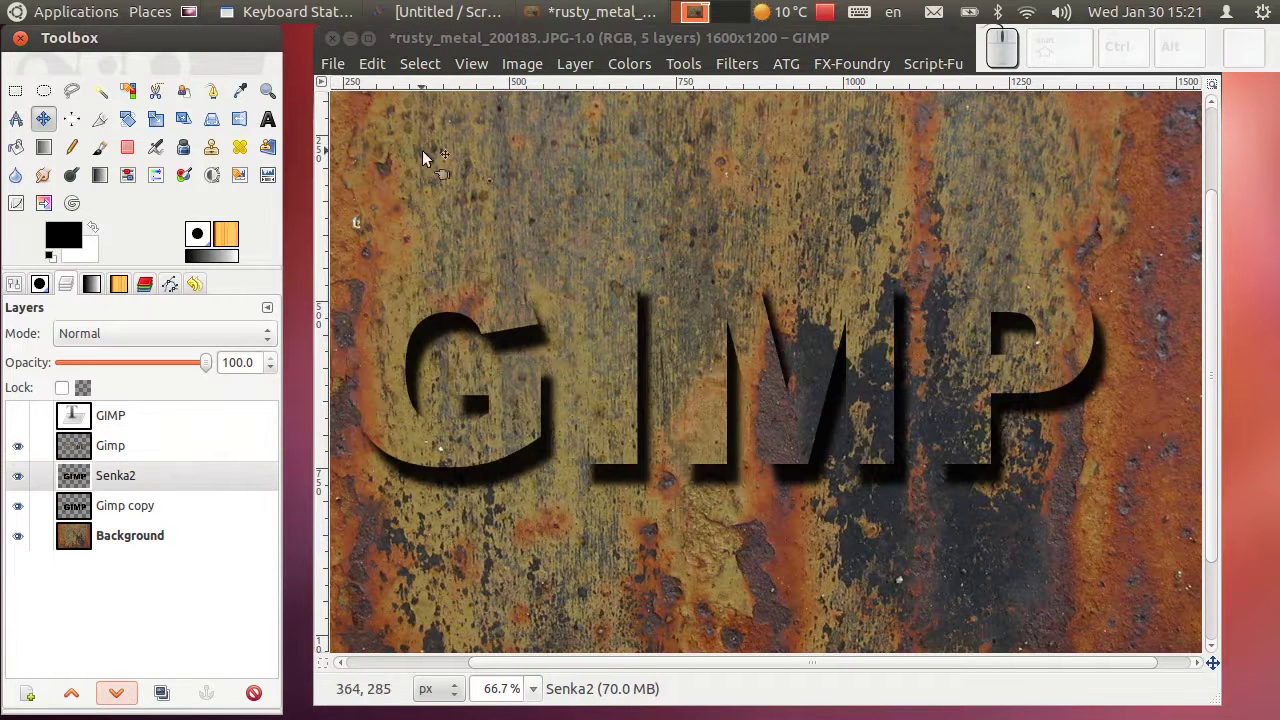
Apply a heavy 70 px Gaussian blur to Senka2 for a broad soft shadow.
{"action": "left_click", "coordinate": [744, 72]}
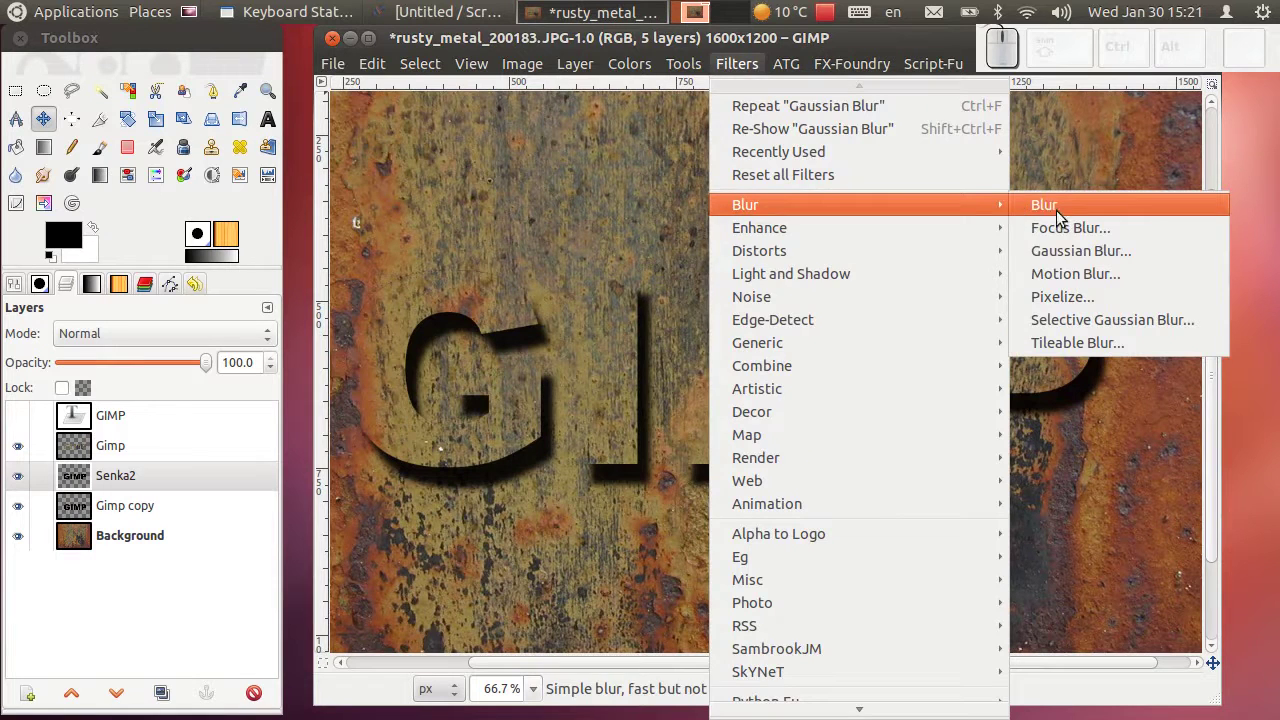
{"action": "left_click", "coordinate": [1070, 257]}
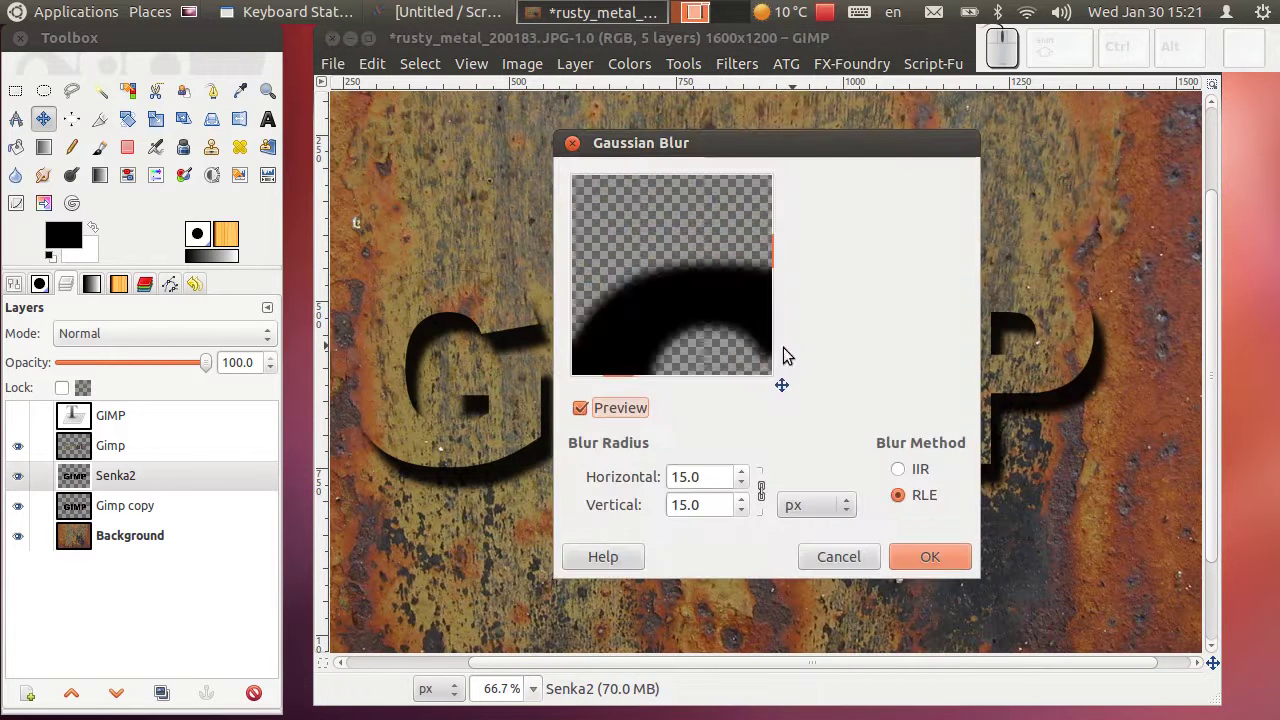
{"action": "left_click", "coordinate": [748, 476]}
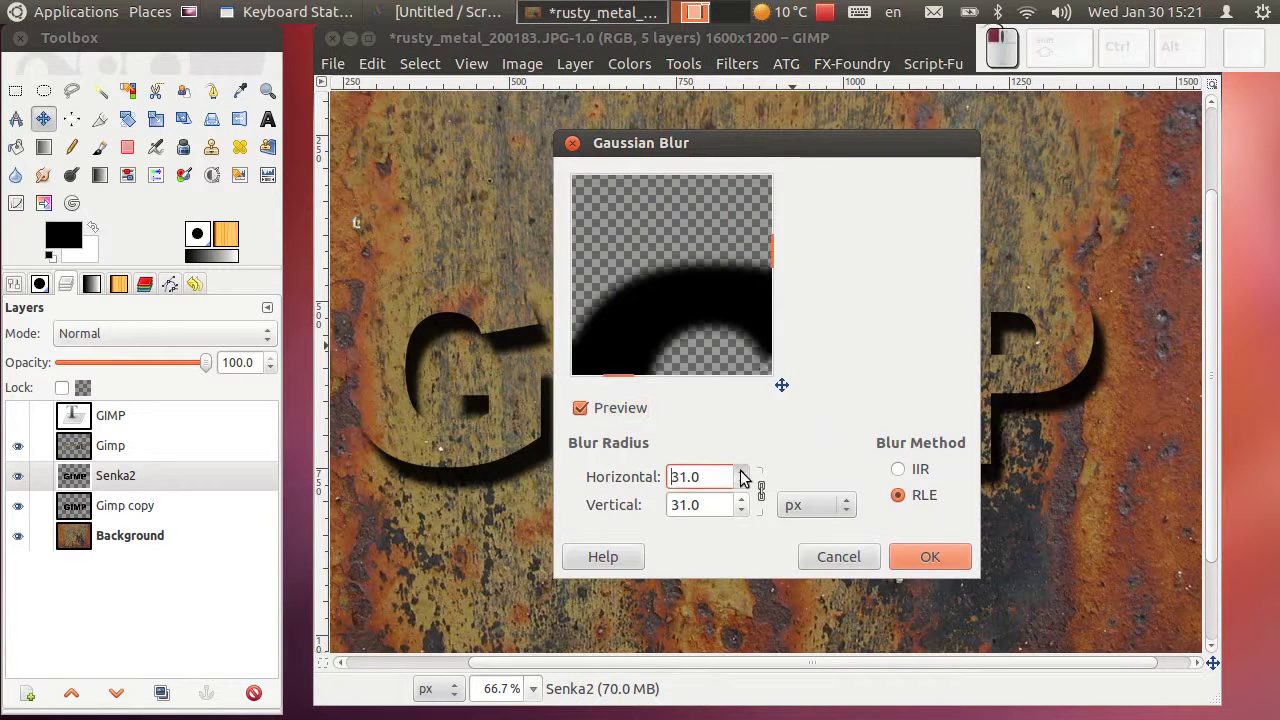
{"action": "left_click", "coordinate": [748, 476]}
{"action": "left_click", "coordinate": [748, 477]}
{"action": "left_click", "coordinate": [748, 477]}
{"action": "left_click", "coordinate": [748, 477]}
{"action": "left_click", "coordinate": [748, 478]}
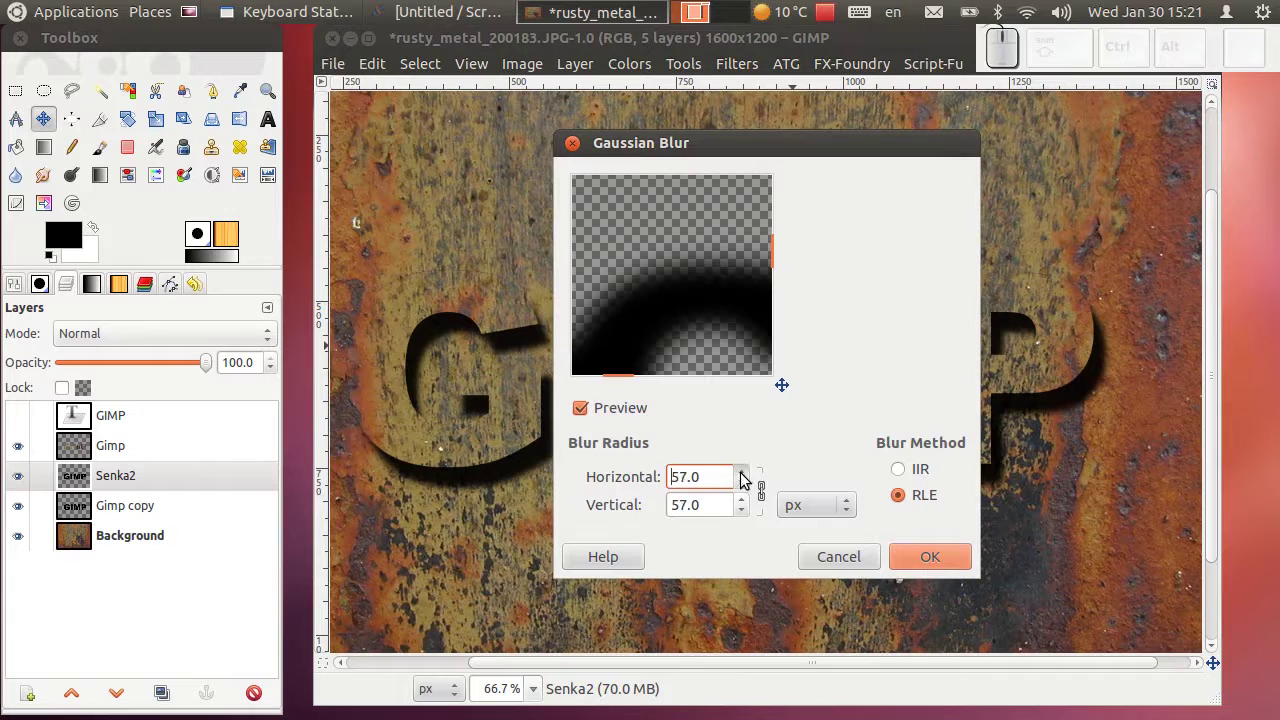
{"action": "left_click", "coordinate": [748, 478]}
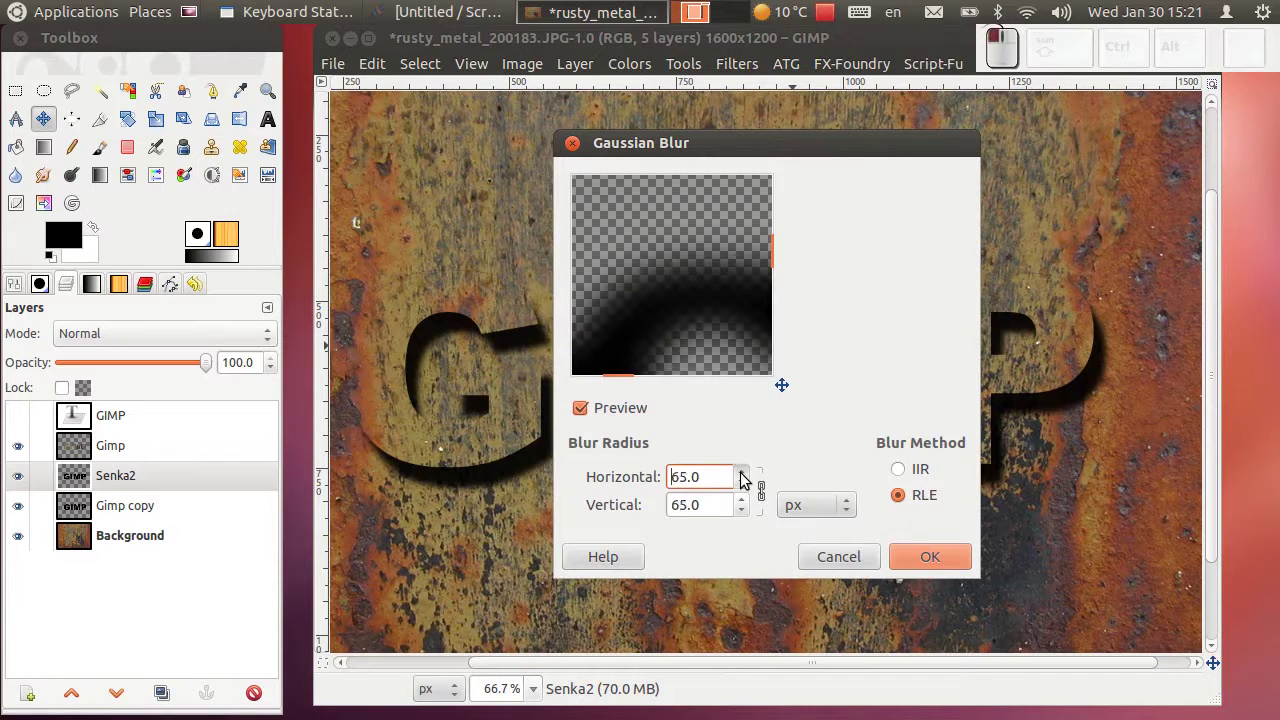
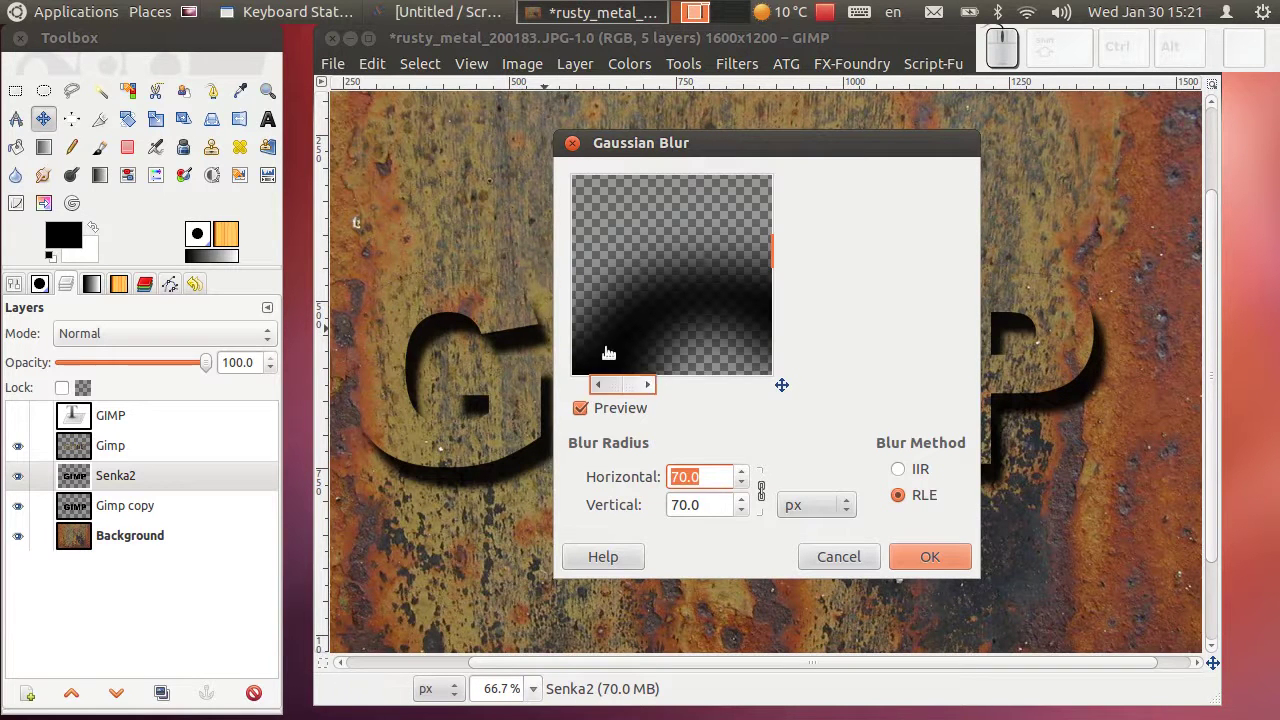
{"action": "key", "text": "KP_0"}
{"action": "left_click", "coordinate": [726, 501]}
{"action": "left_click", "coordinate": [917, 556]}
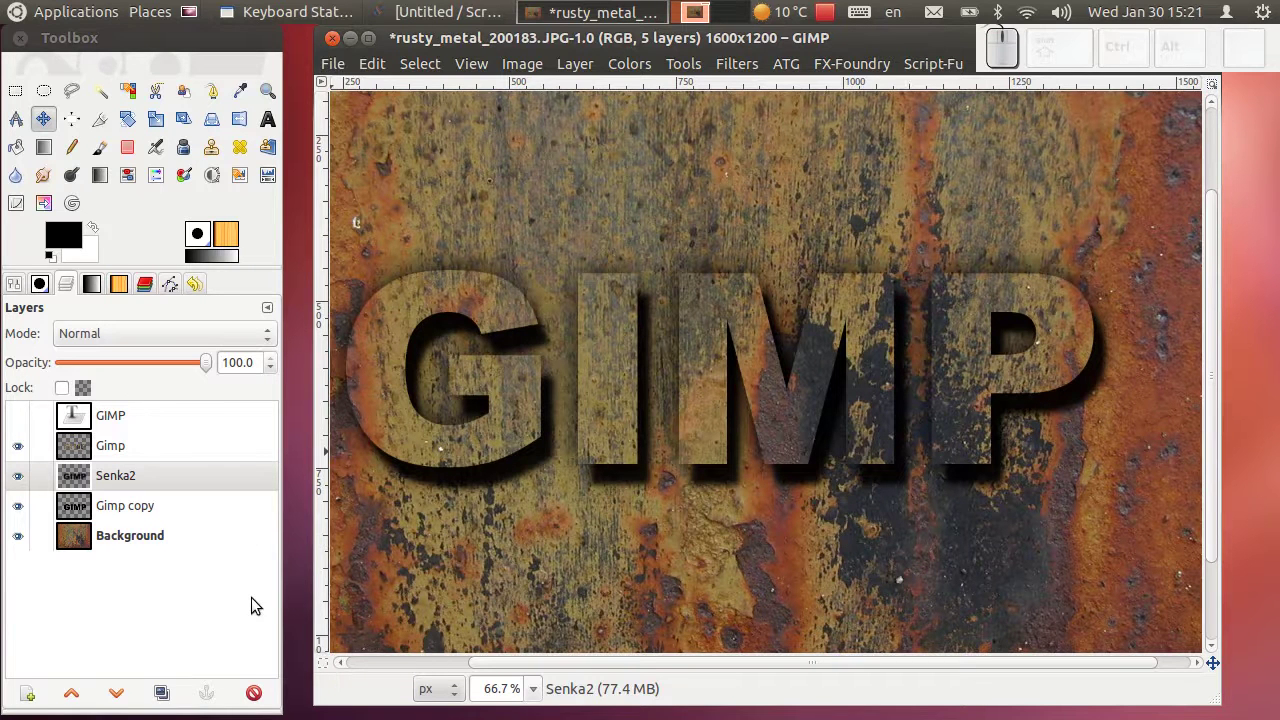
Duplicate Senka2 at 70% opacity to deepen the shadow, then select the Gimp texture layer.
{"action": "left_click", "coordinate": [169, 698]}
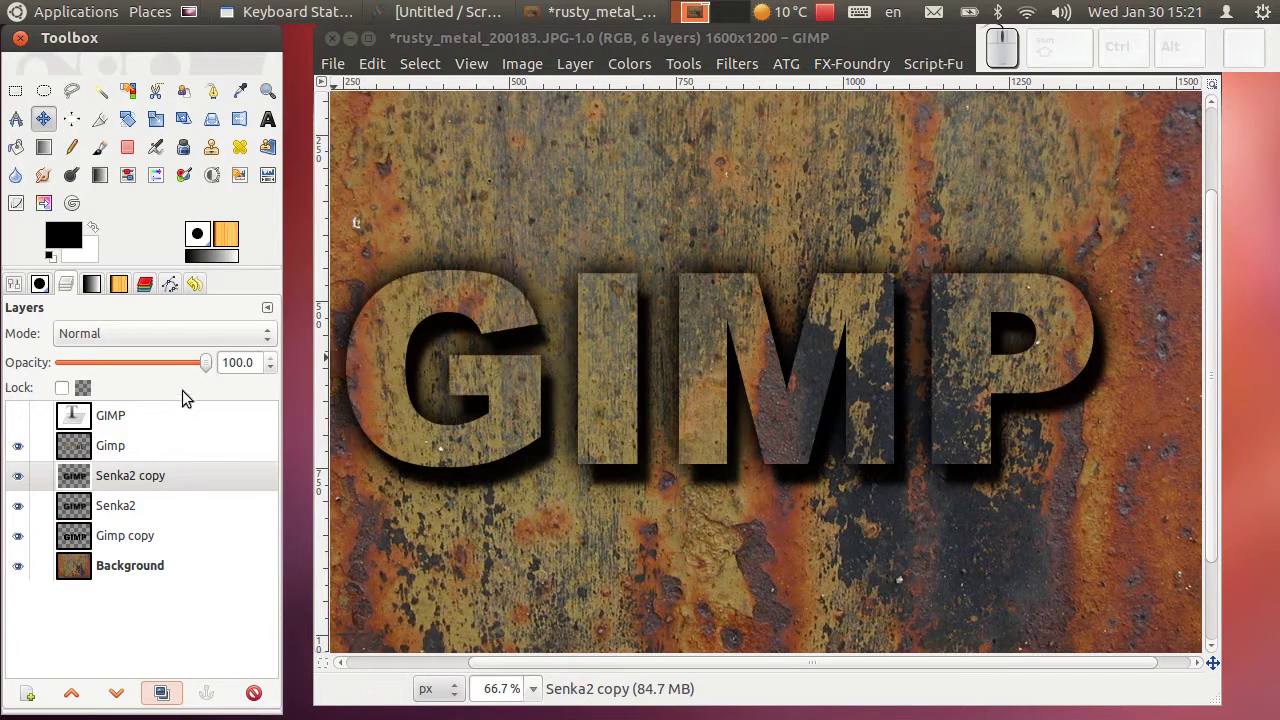
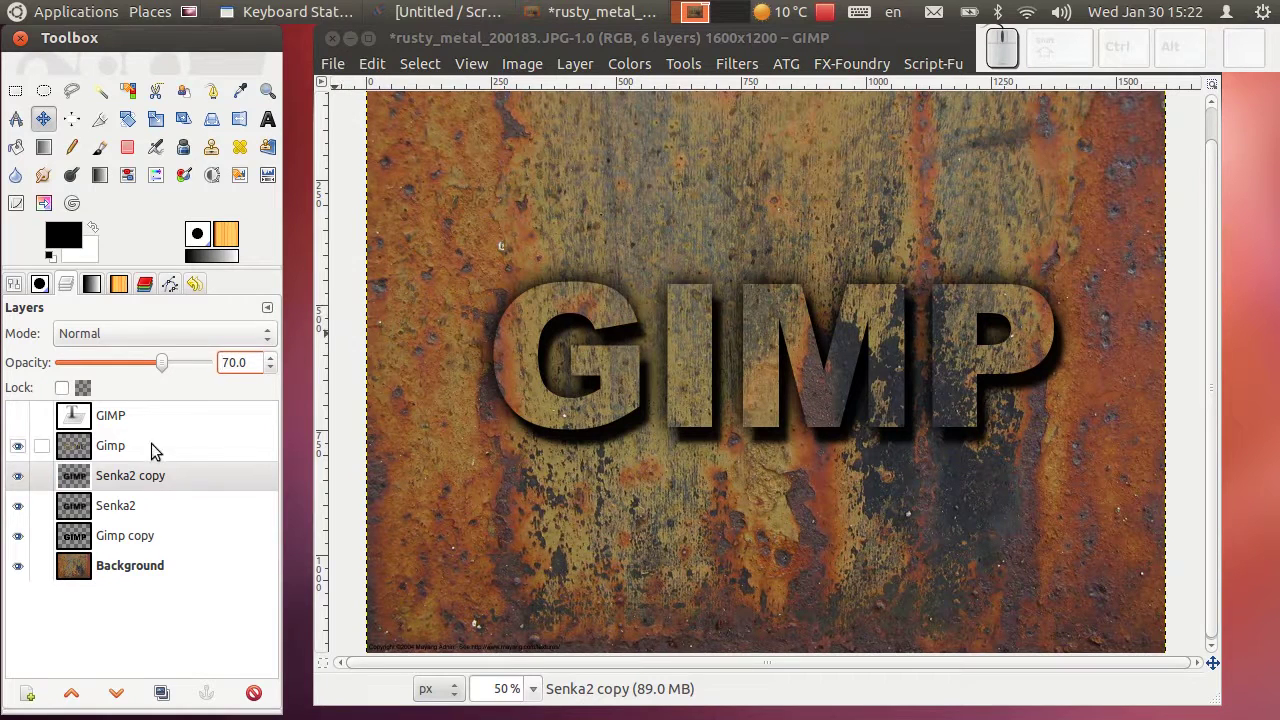
{"action": "left_click", "coordinate": [20, 483]}
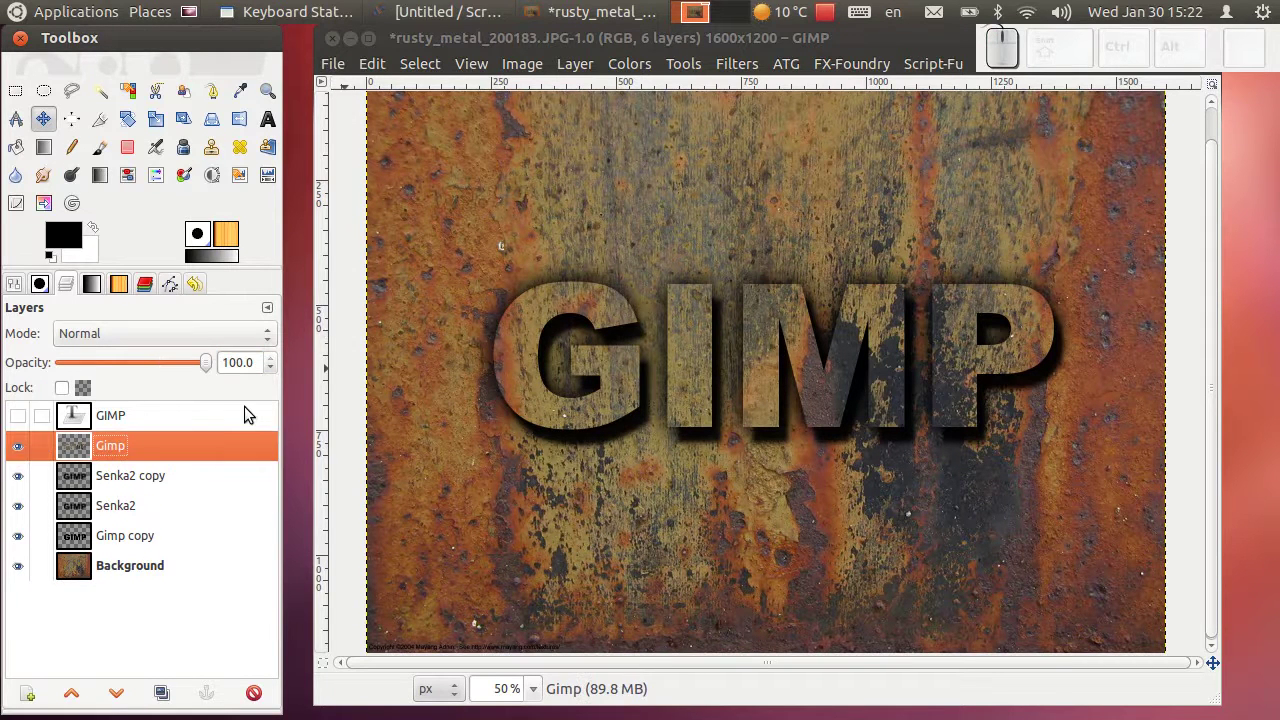
{"action": "left_click", "coordinate": [127, 454]}
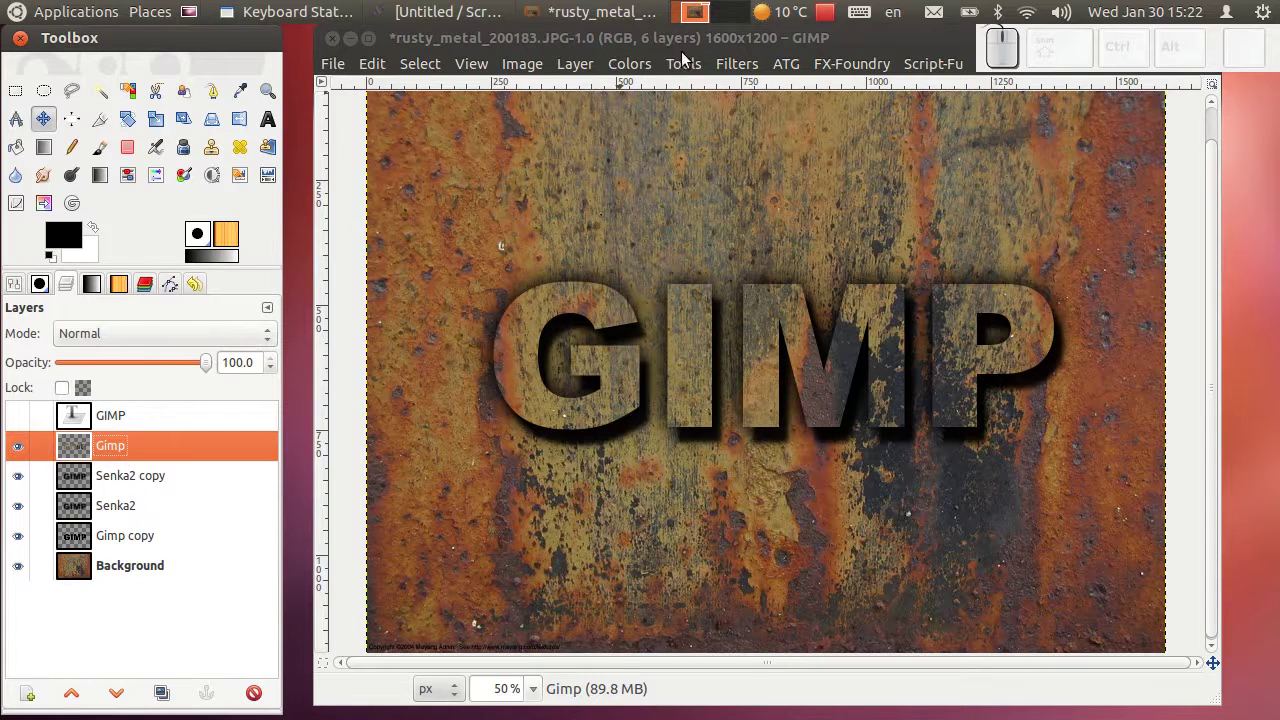
{"action": "left_click", "coordinate": [729, 70]}
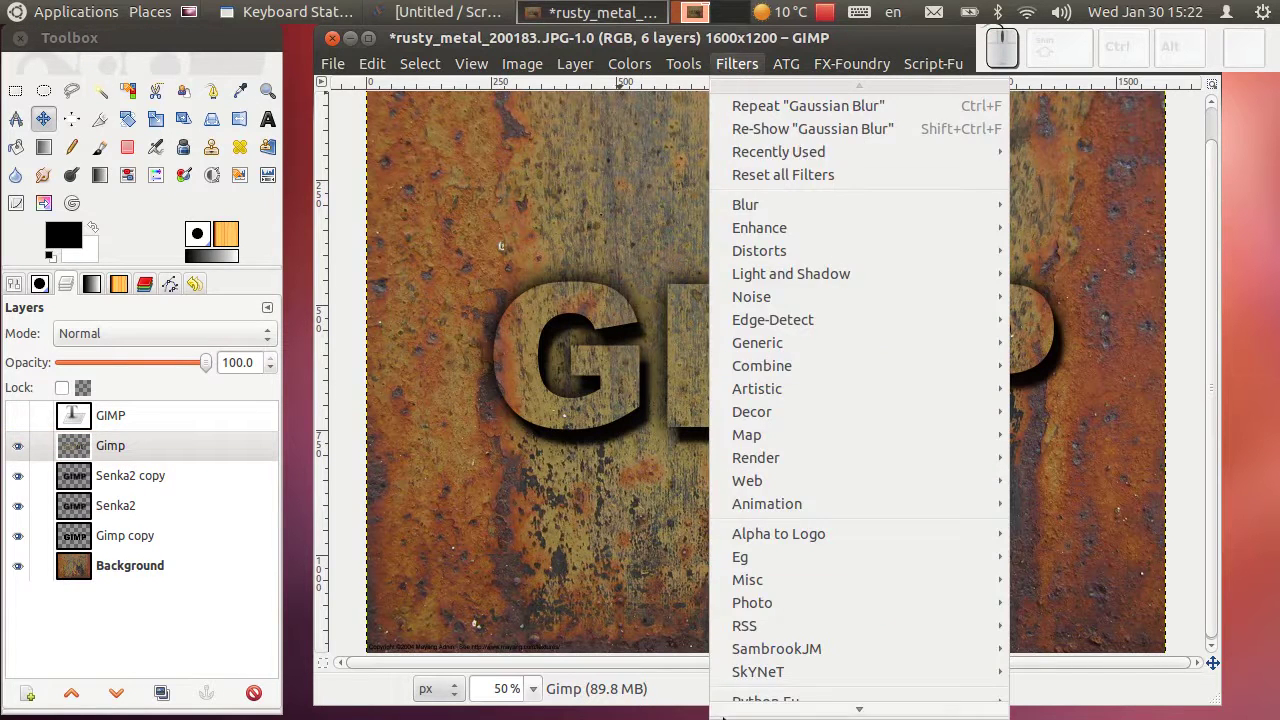
Apply G'MIC's Lights & Shadows > Burn effect with default settings to the Gimp lettering layer.
{"action": "left_click", "coordinate": [749, 704]}
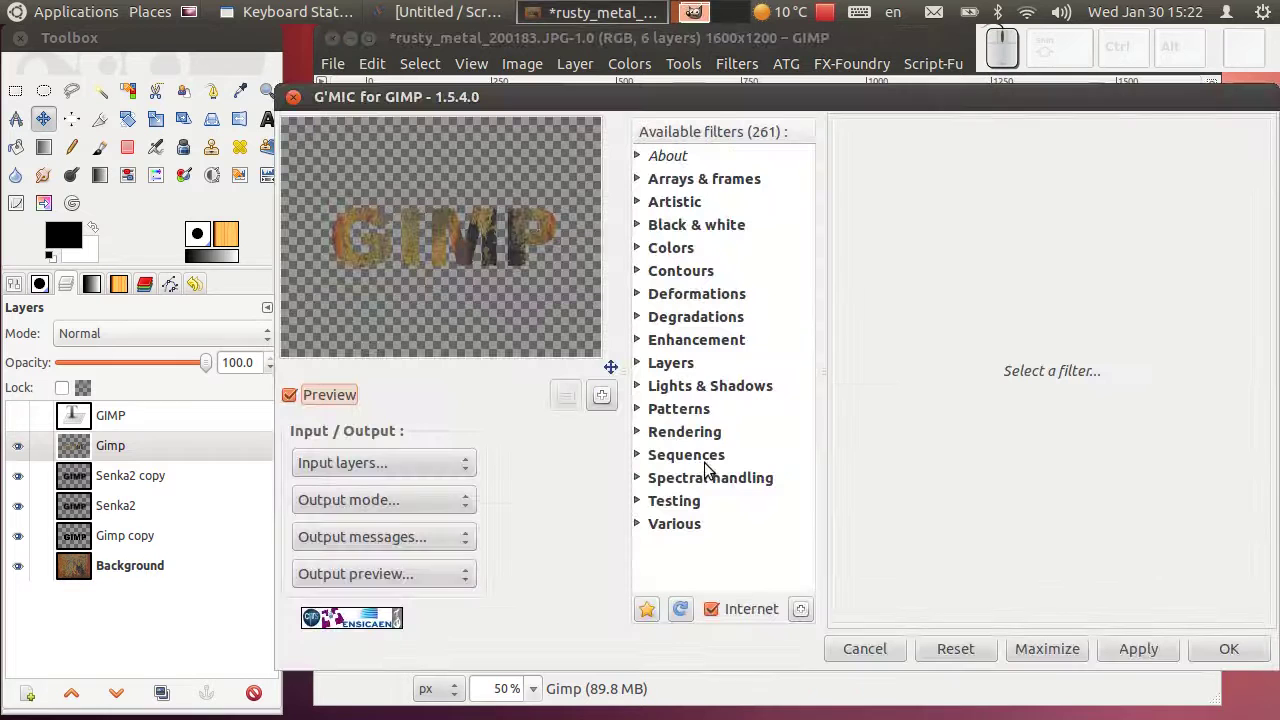
{"action": "left_click", "coordinate": [641, 395]}
{"action": "left_click", "coordinate": [697, 420]}
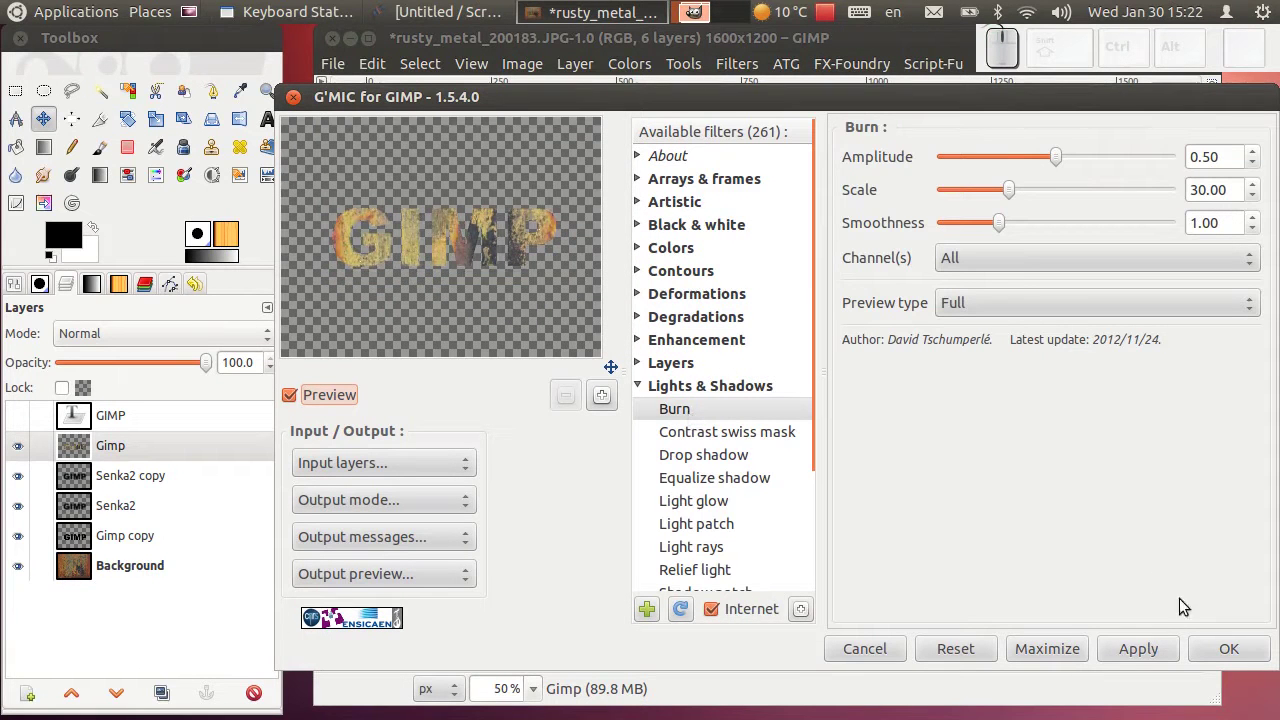
{"action": "left_click", "coordinate": [1160, 653]}
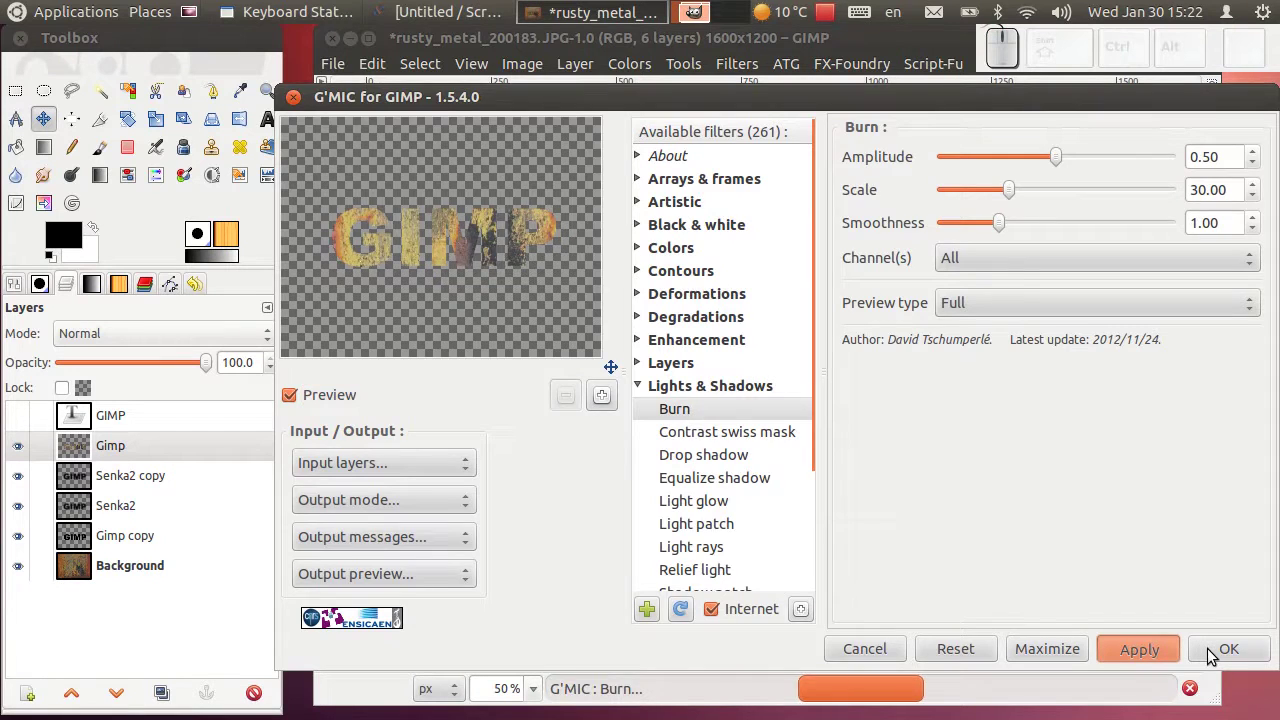
{"action": "scroll", "scroll_direction": "down", "scroll_amount": 3}
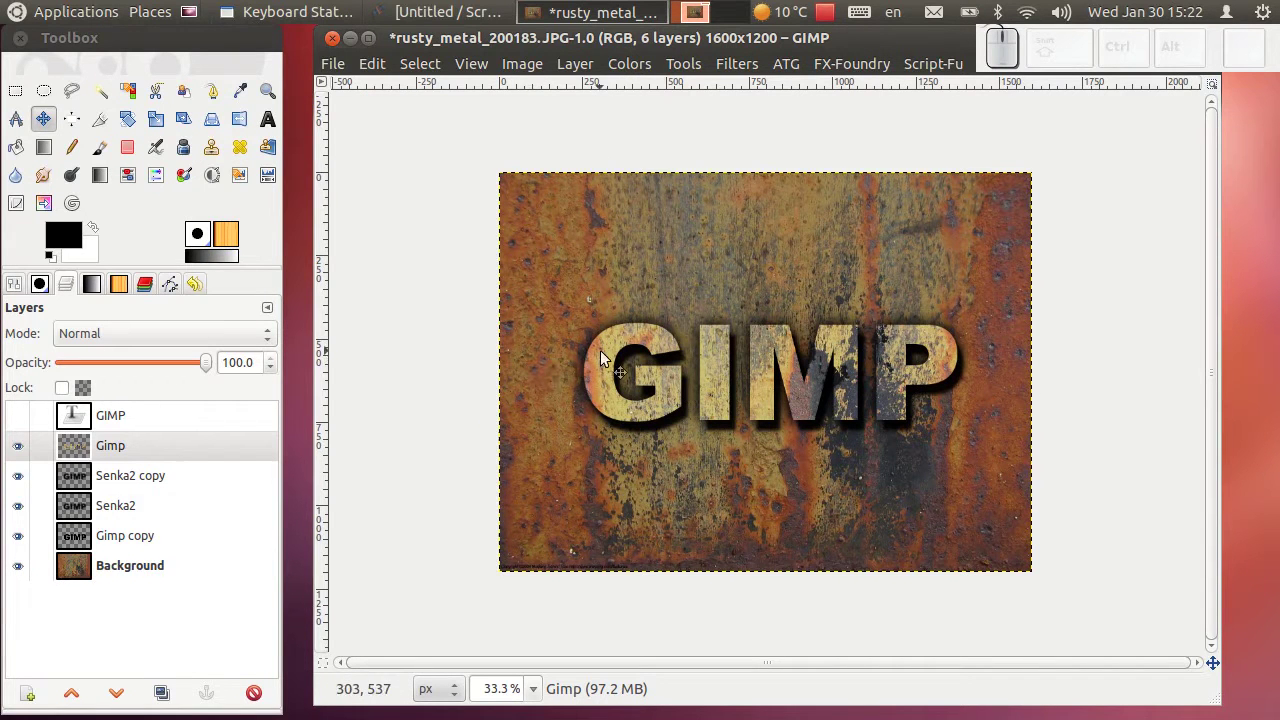
Duplicate the Background layer into 'Background copy' and bring up the Filters menu.
{"action": "left_click", "coordinate": [139, 574]}
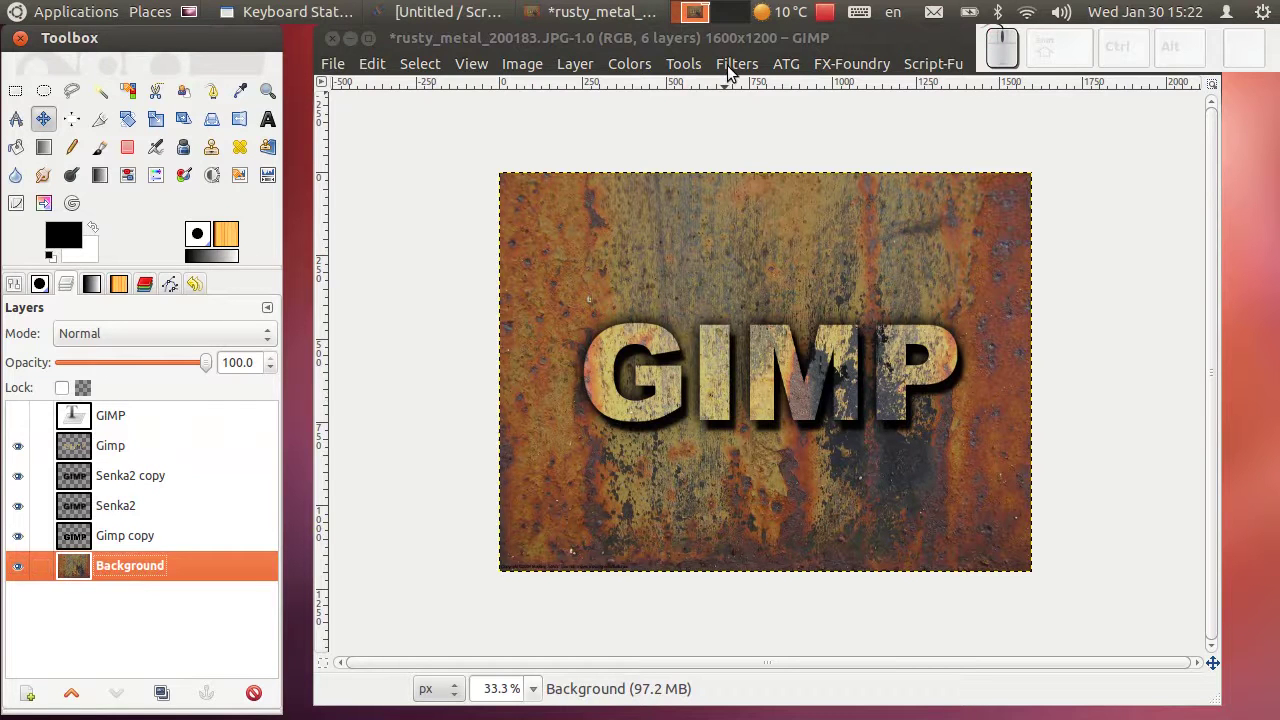
{"action": "left_click", "coordinate": [174, 698]}
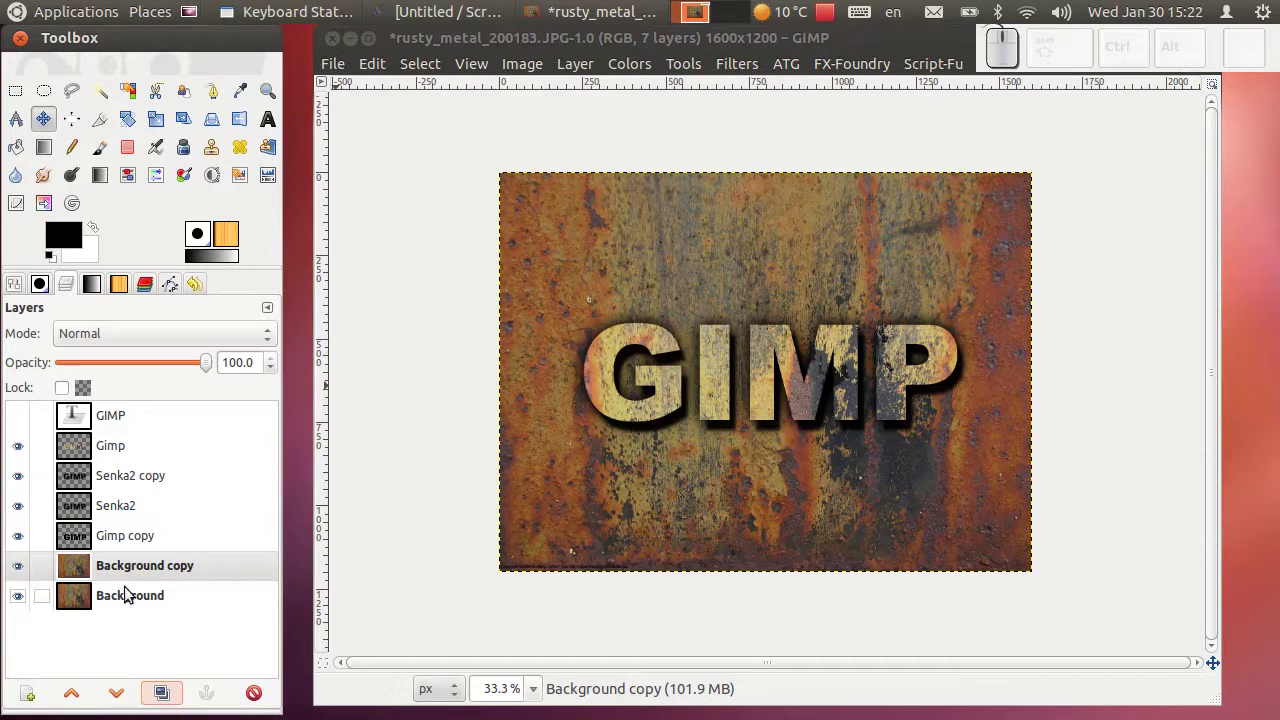
{"action": "left_click_drag", "start_coordinate": [123, 576], "coordinate": [123, 576]}
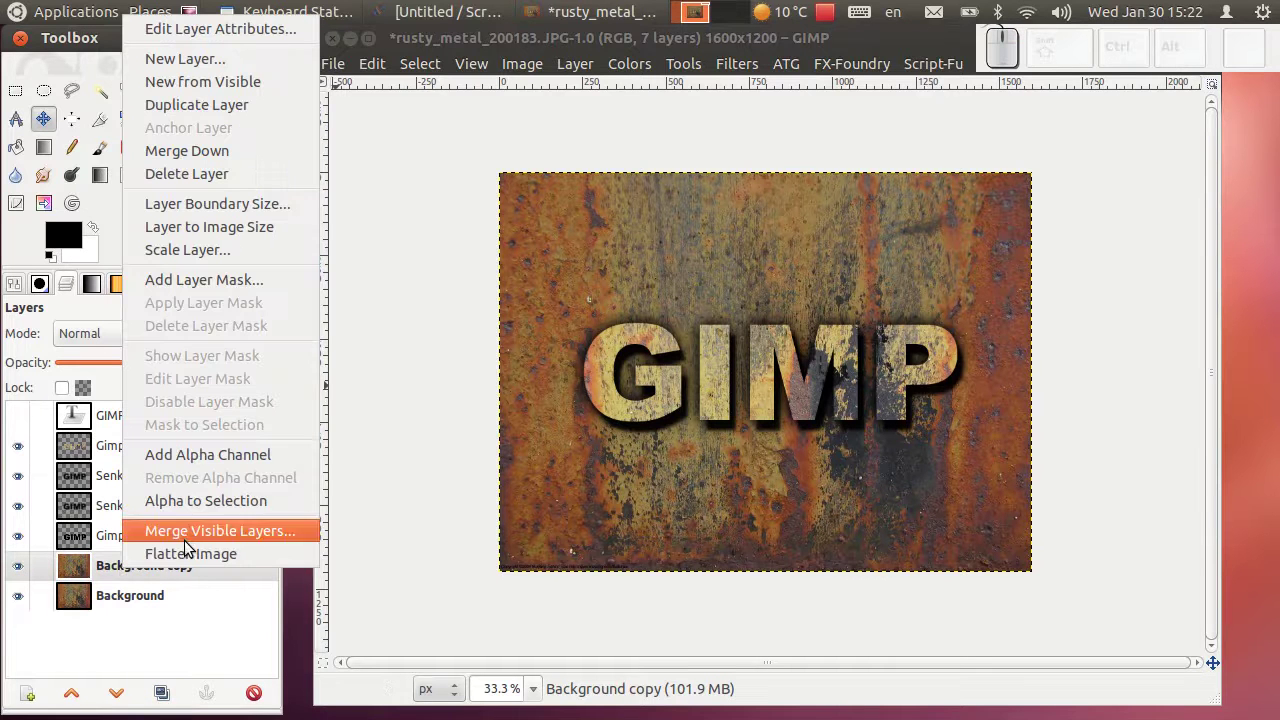
{"action": "left_click", "coordinate": [232, 467]}
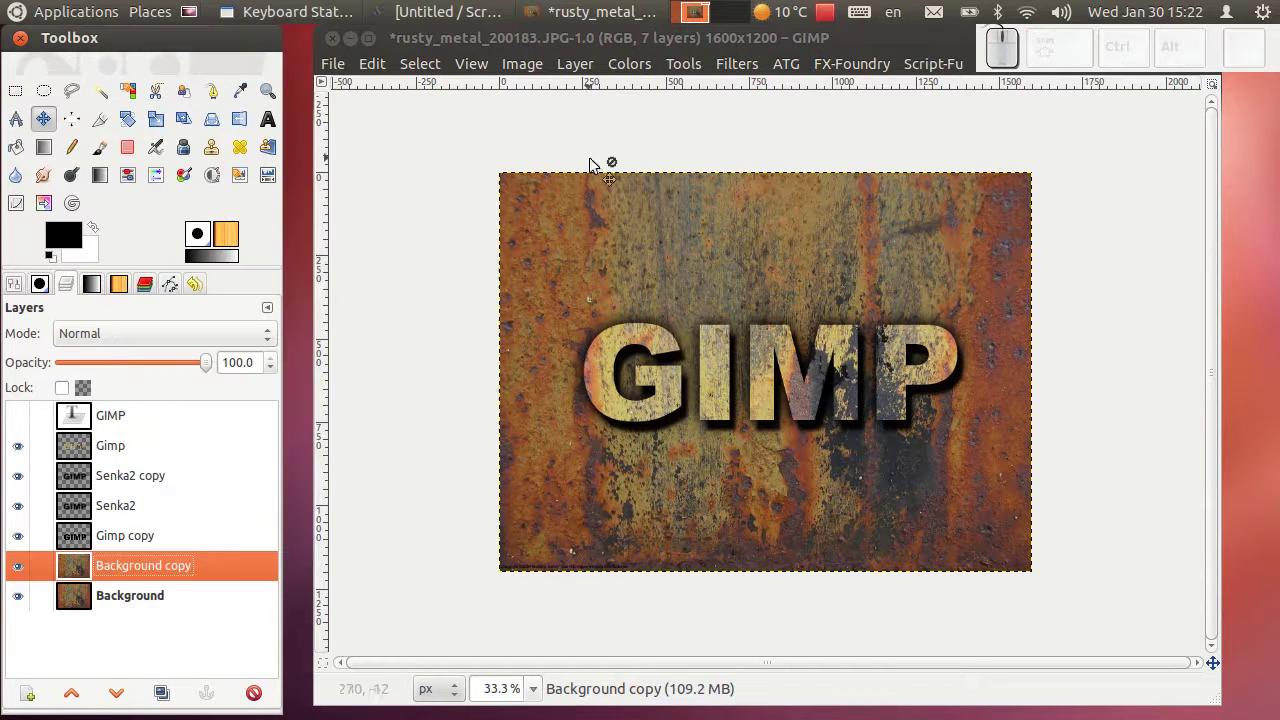
{"action": "left_click", "coordinate": [734, 70]}
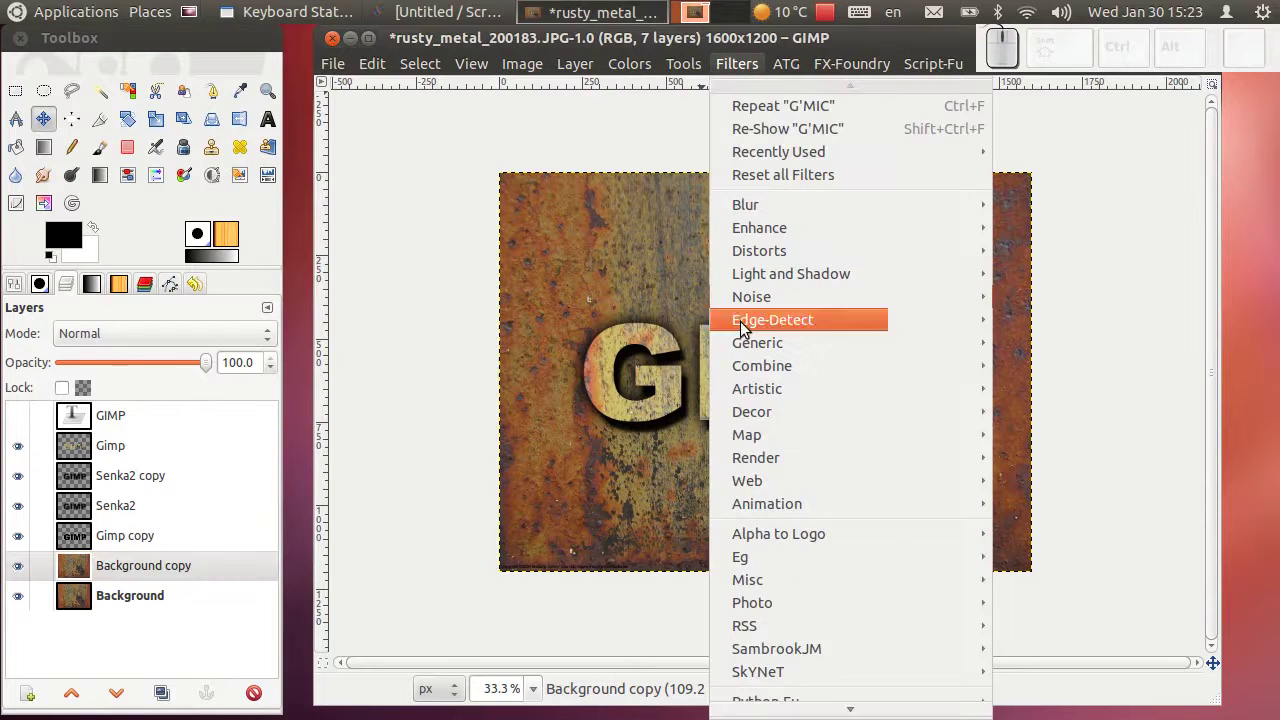
Choose G'MIC's Arrays & frames > Vignette effect for the background copy.
{"action": "left_click", "coordinate": [788, 702]}
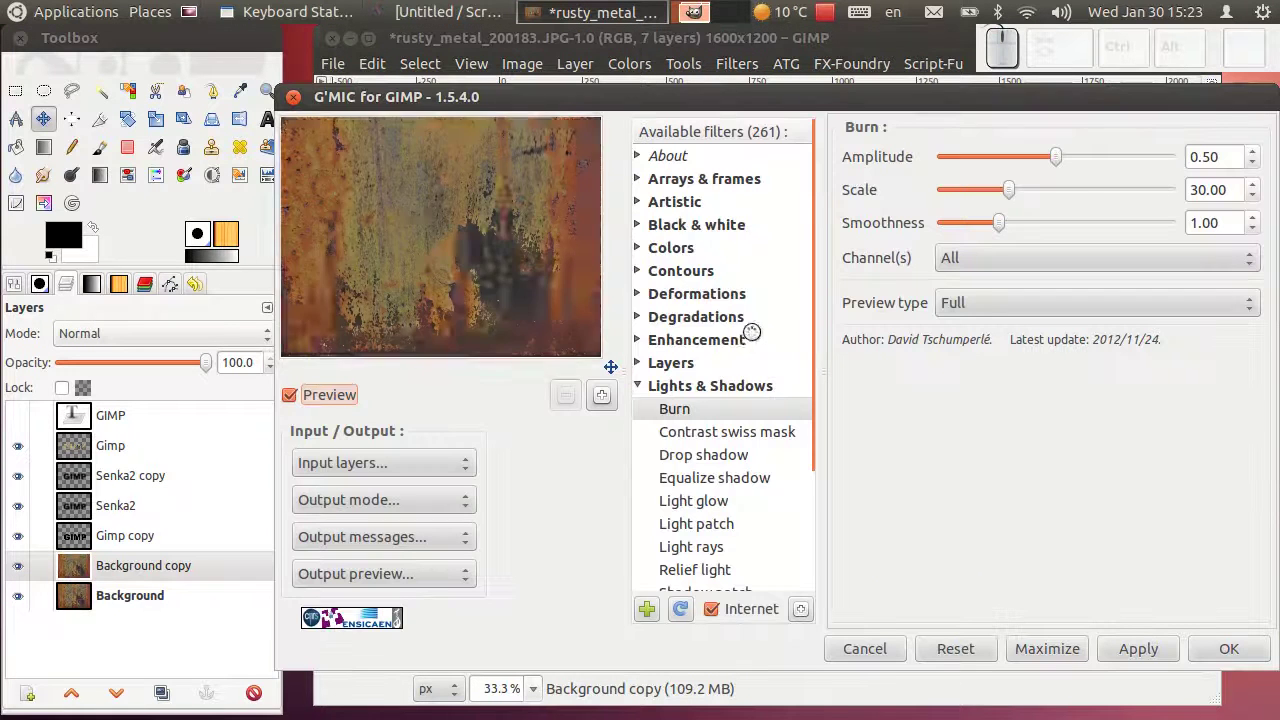
{"action": "left_click", "coordinate": [645, 184]}
{"action": "scroll", "scroll_direction": "down", "scroll_amount": 3}
{"action": "left_click", "coordinate": [703, 370]}
Set vignette strength ~173, min radius ~24, max radius 95 in black, and apply it.
{"action": "left_click_drag", "start_coordinate": [1002, 162], "coordinate": [1099, 187]}
{"action": "left_click_drag", "start_coordinate": [1099, 192], "coordinate": [1142, 236]}
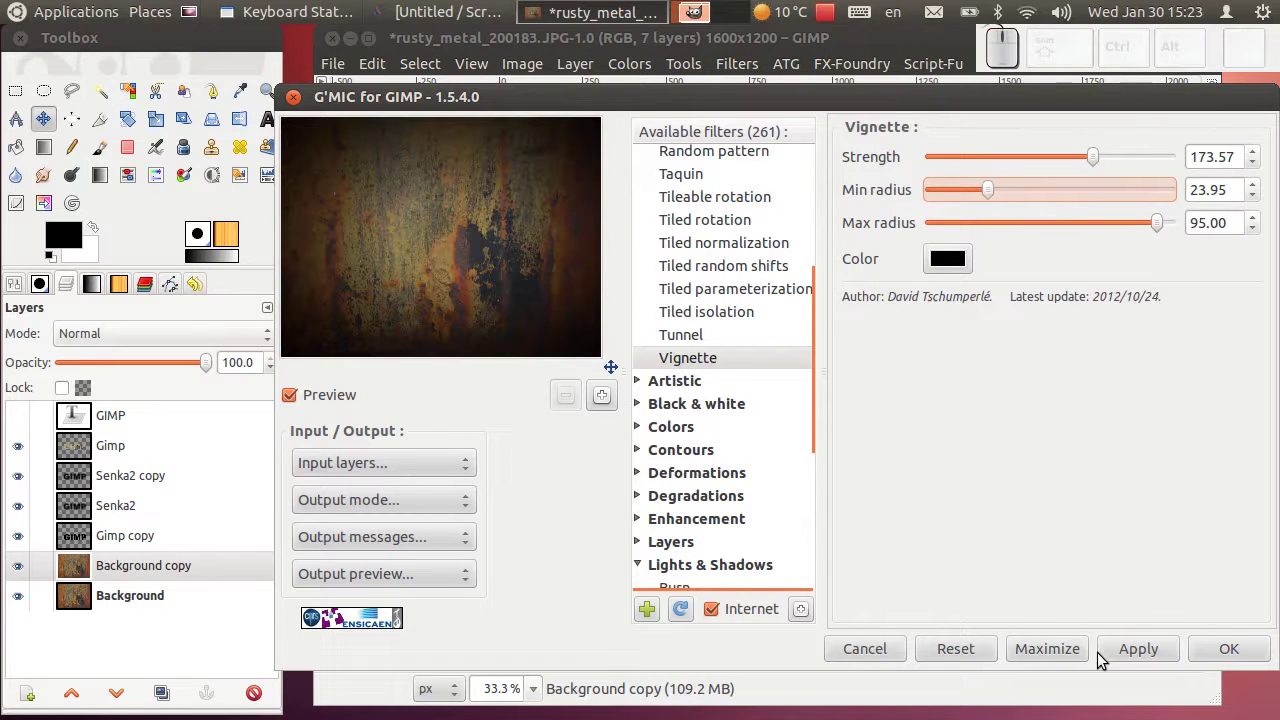
{"action": "left_click", "coordinate": [1145, 660]}
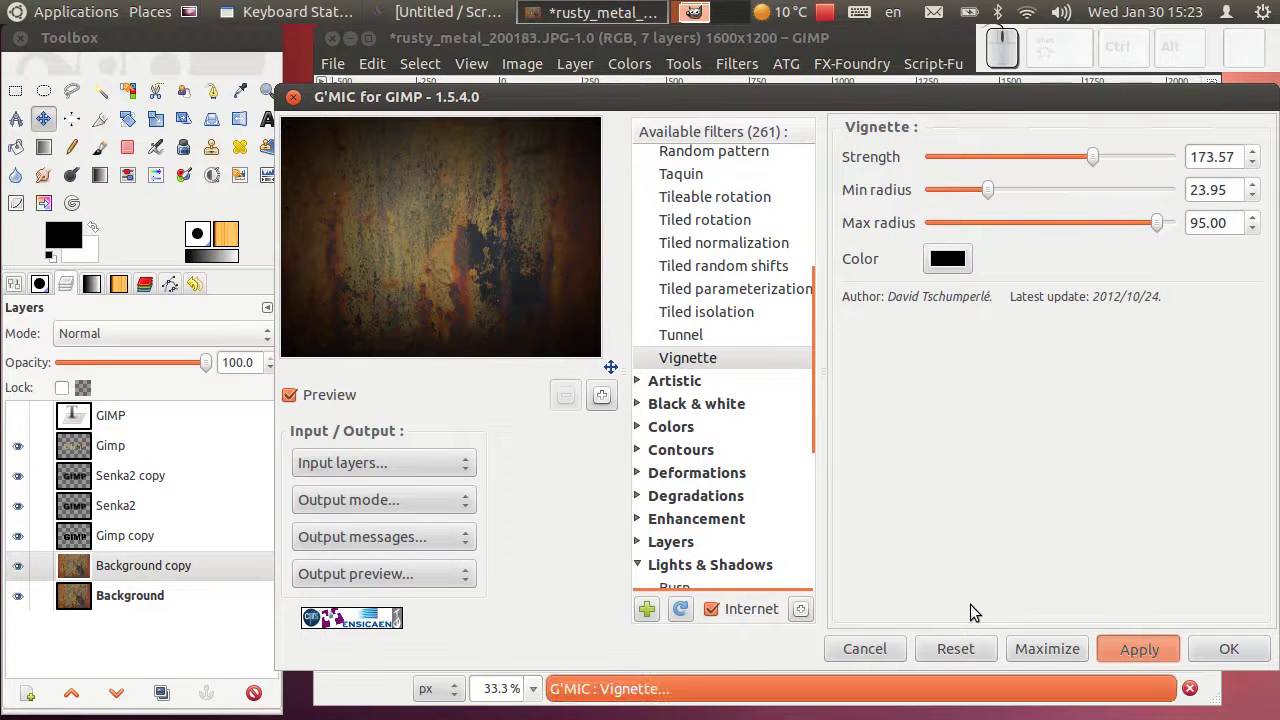
{"action": "left_click", "coordinate": [1220, 641]}
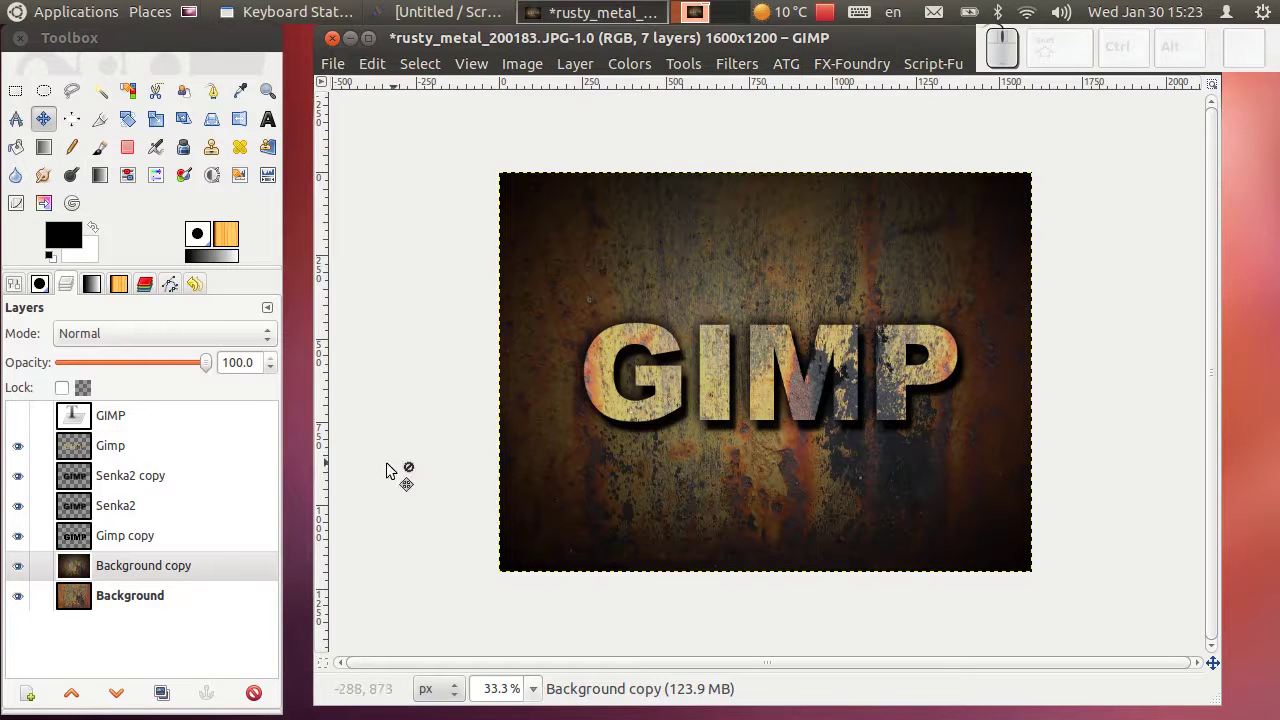
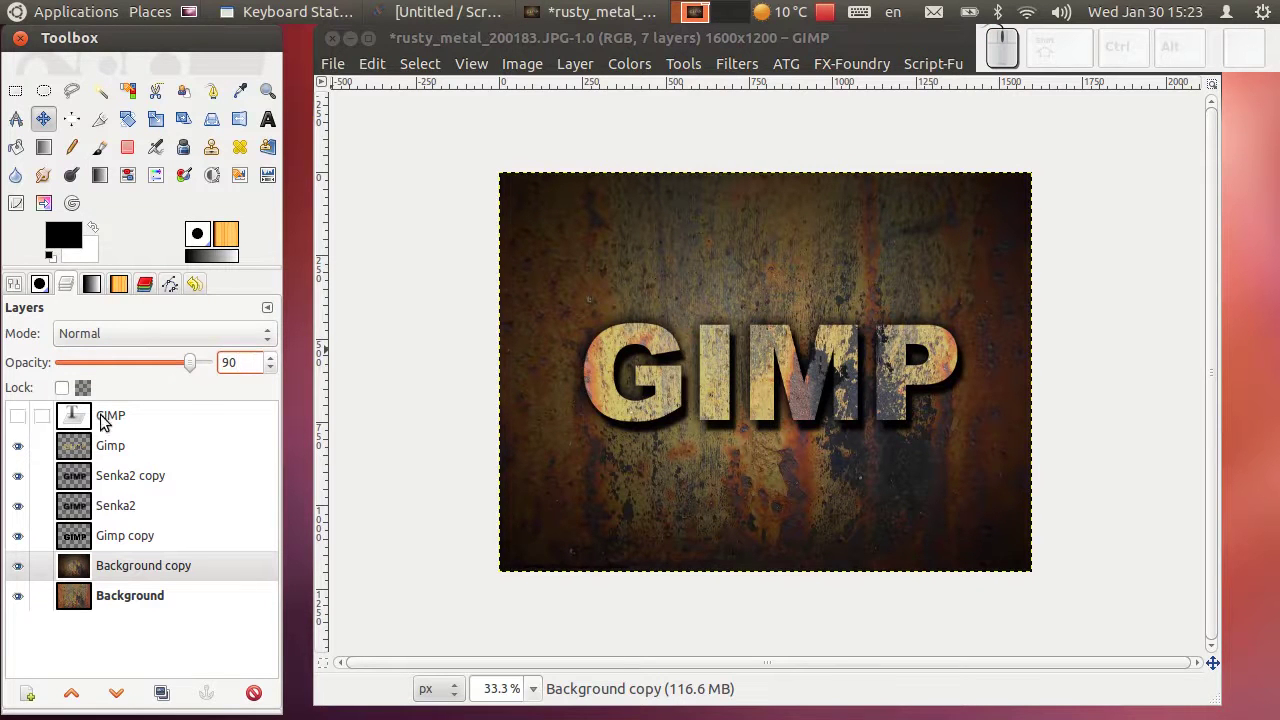
With Background copy at 90% opacity, select the original Background layer.
{"action": "left_click", "coordinate": [153, 601]}
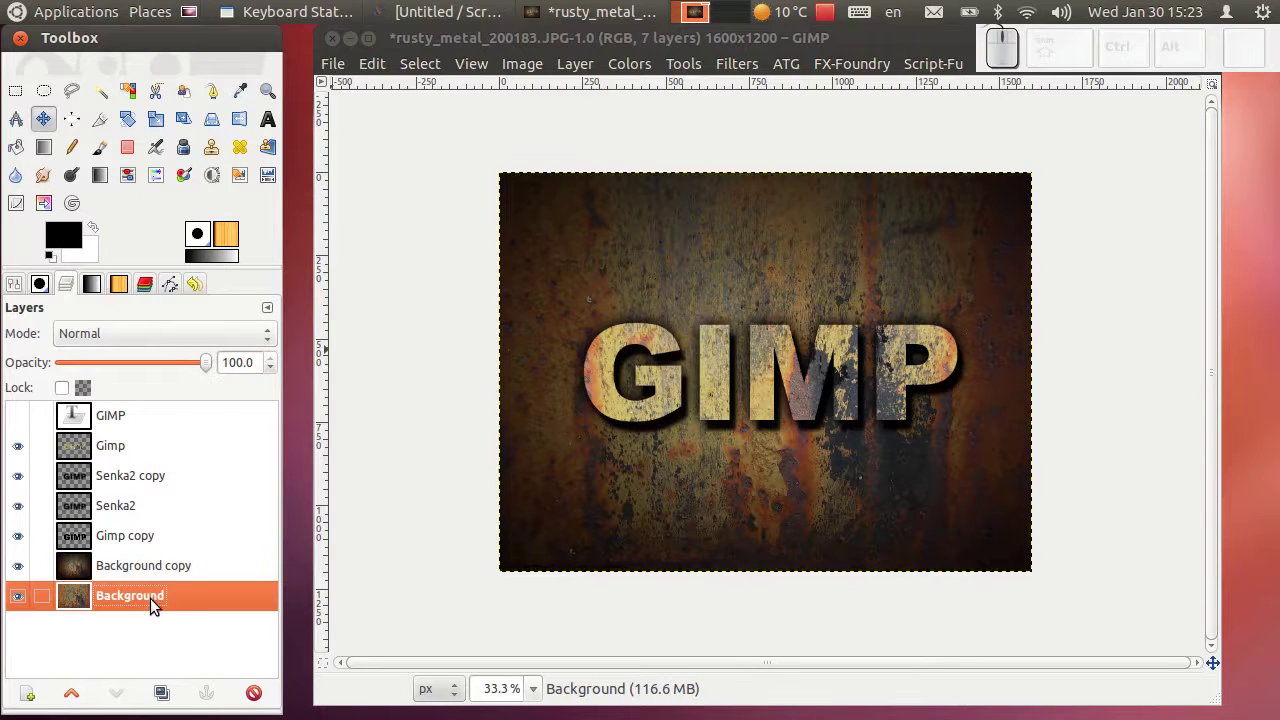